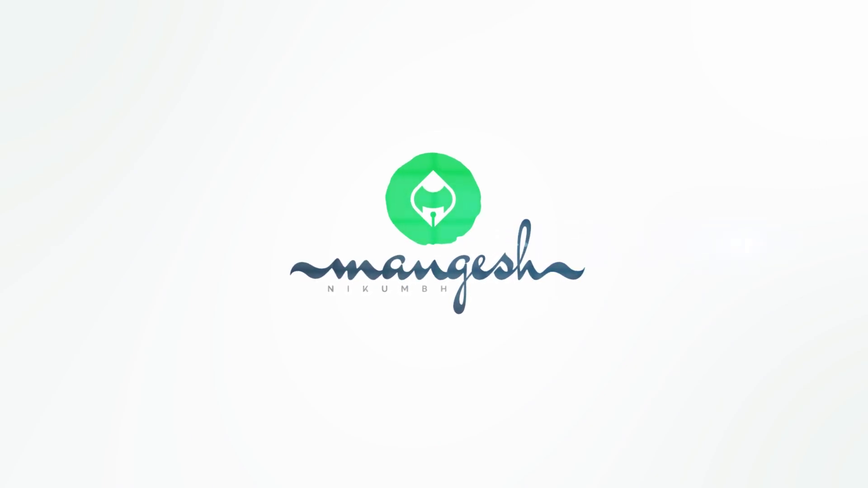
Switch to the Devesh Photo.psd document showing the boy's finished sketch portrait.
key("-")
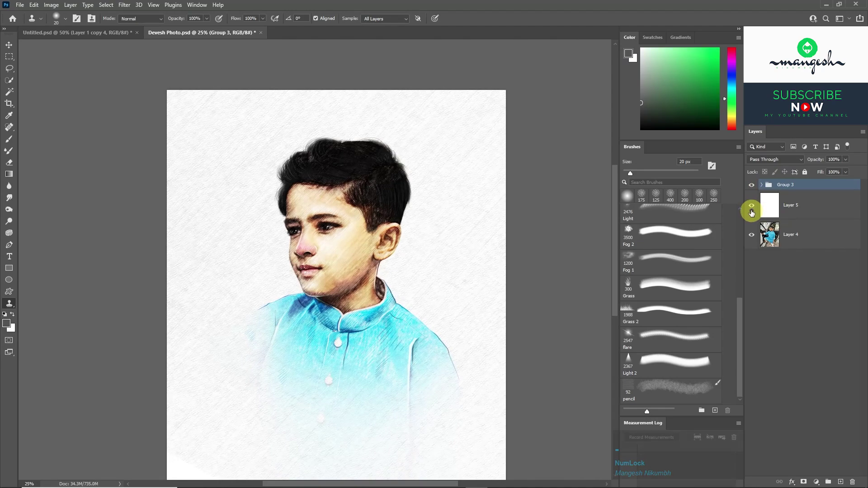
Inspect the boy's face up close, then switch to the girl's sketch portrait in Untitled.psd.
left_click(755, 213)
left_click(750, 190)
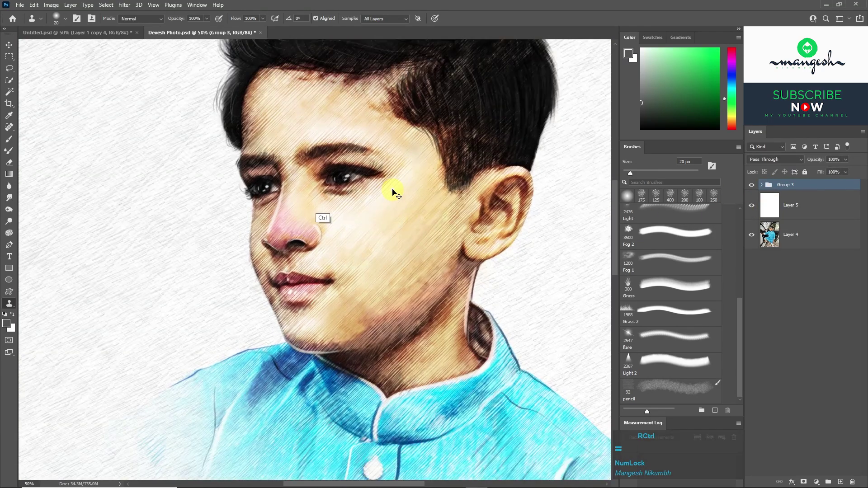
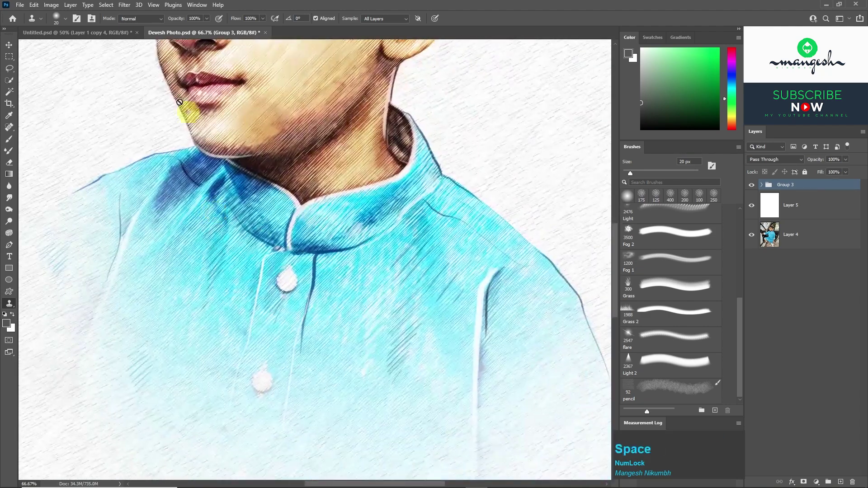
left_click(107, 39)
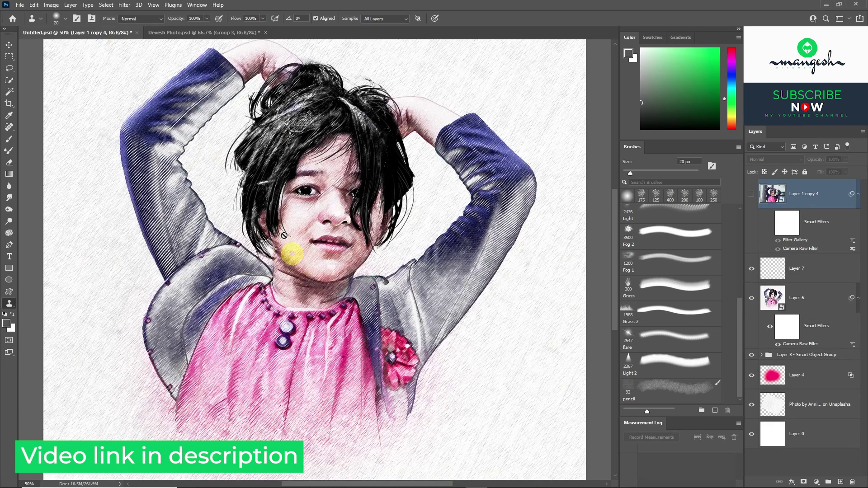
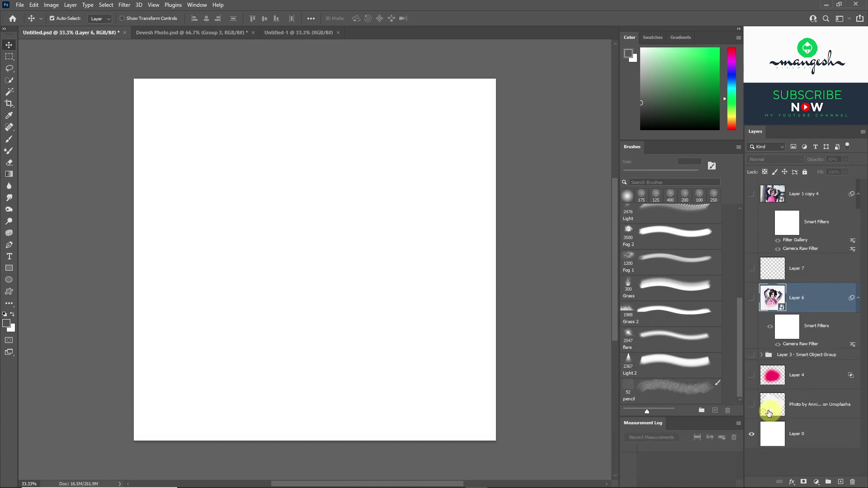
Drag the paper texture layer into Untitled-1 and return to the boy's portrait to bring it over.
left_click(750, 407)
left_click(406, 242)
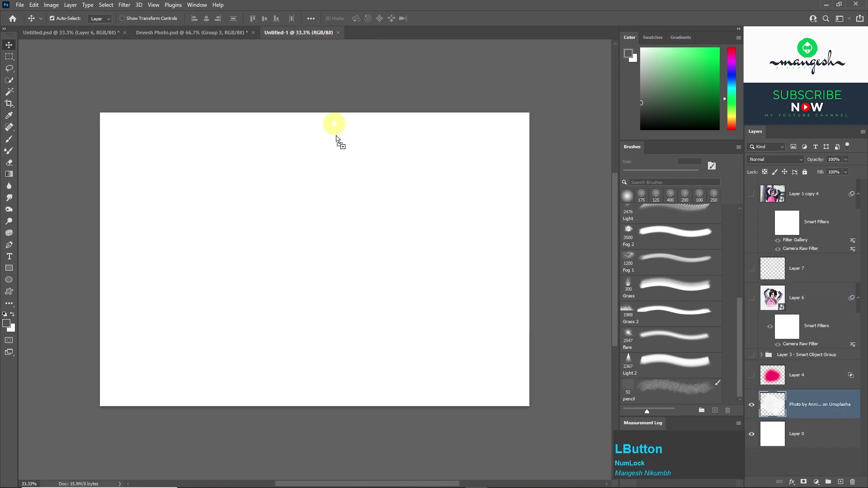
left_click(374, 220)
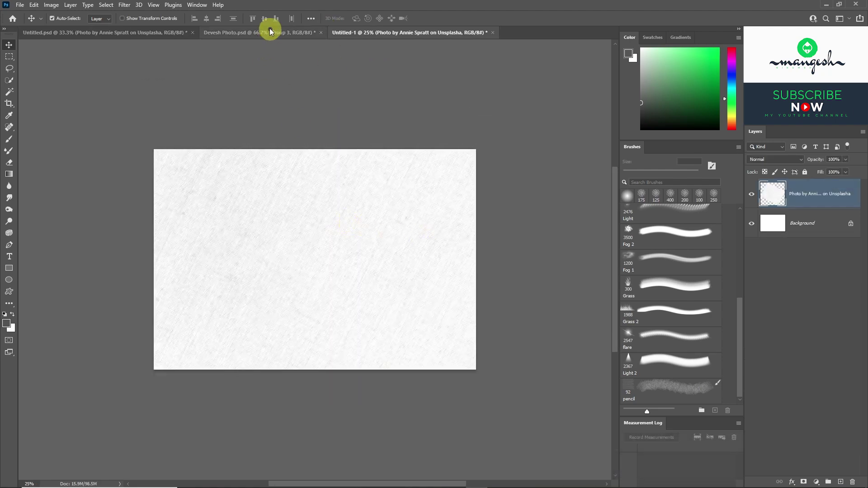
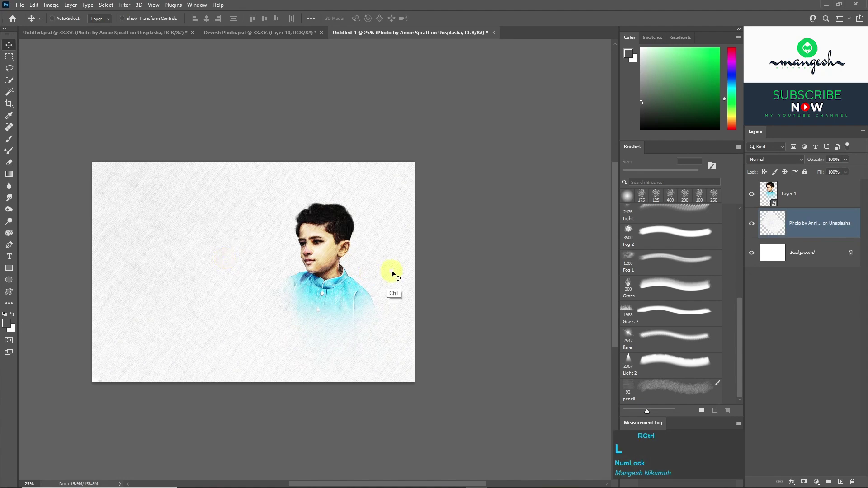
Apply Levels to the paper texture and darken the portrait layer's midtones, confirming both.
left_click(525, 201)
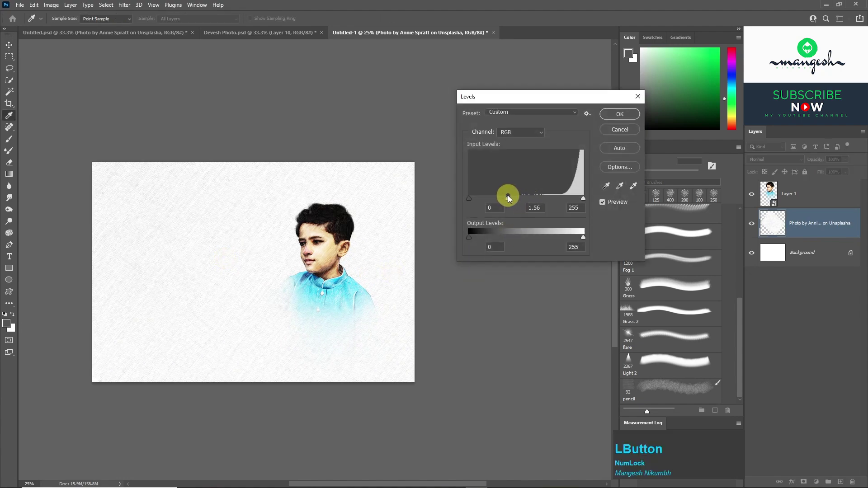
key("Return")
key("Return")
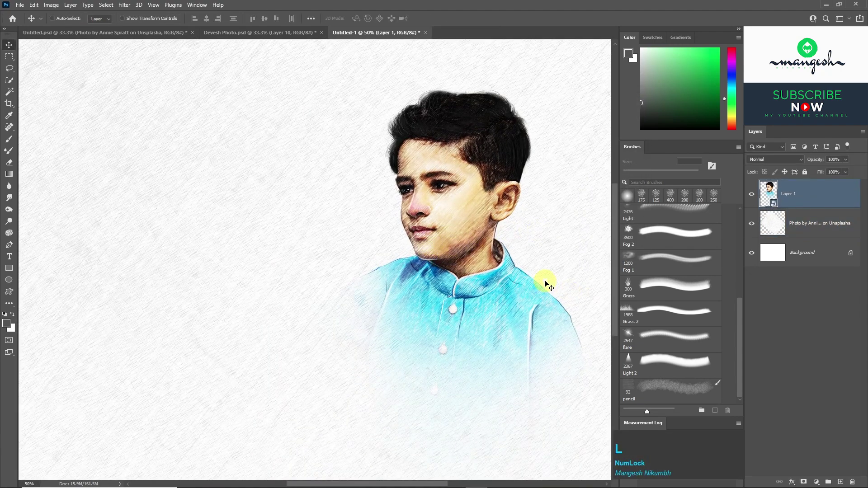
left_click(438, 111)
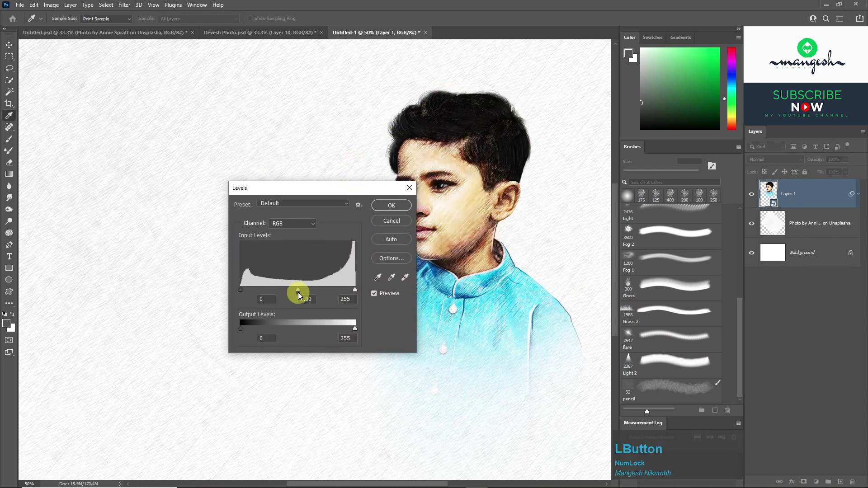
left_click(297, 293)
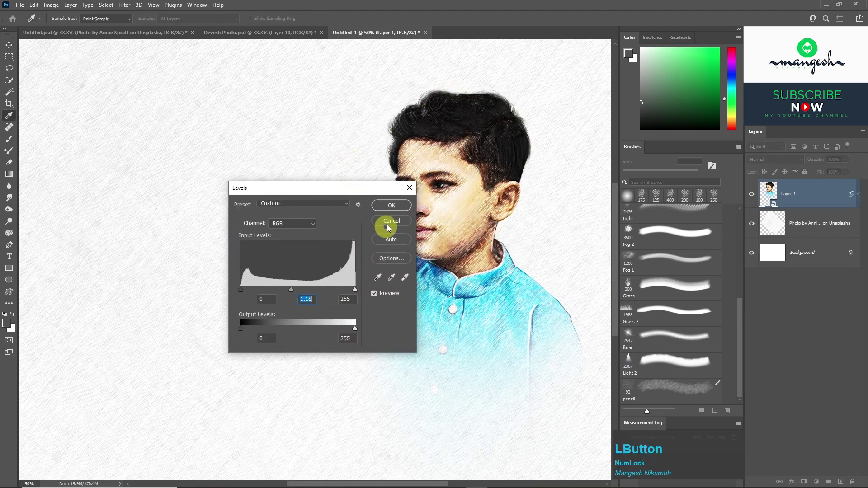
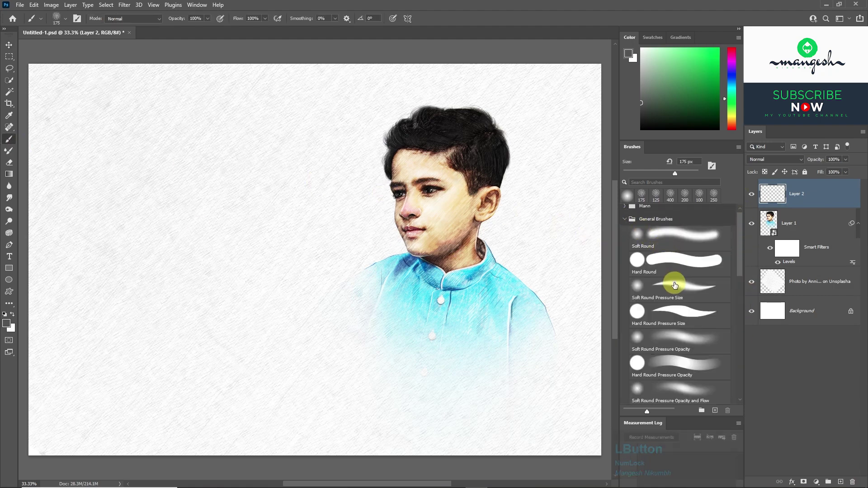
Draw the first boxy Marathi letter outlines on Layer 2 with a thin Hard Round brush.
left_click(679, 264)
left_click(399, 23)
key("[")
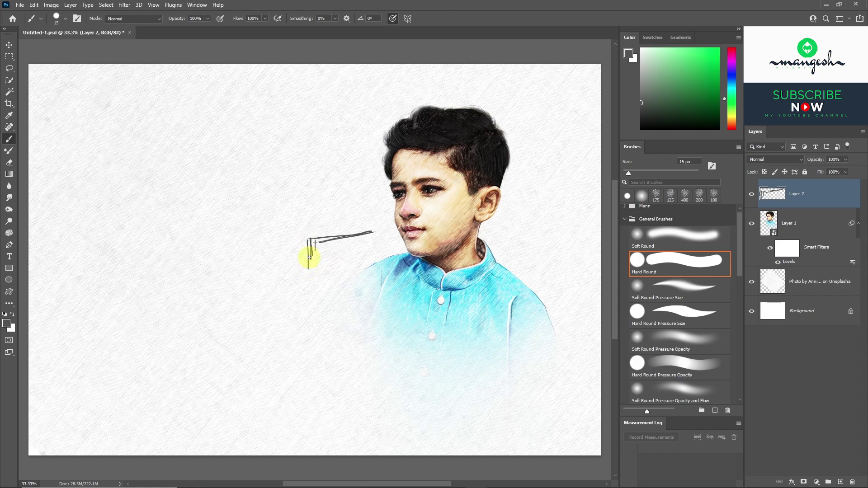
key("Tab")
key("Tab")
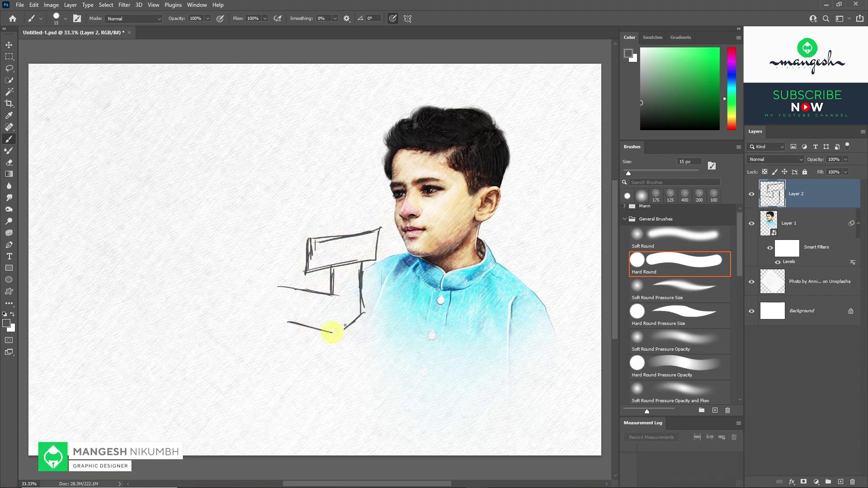
key("Tab")
key("Tab")
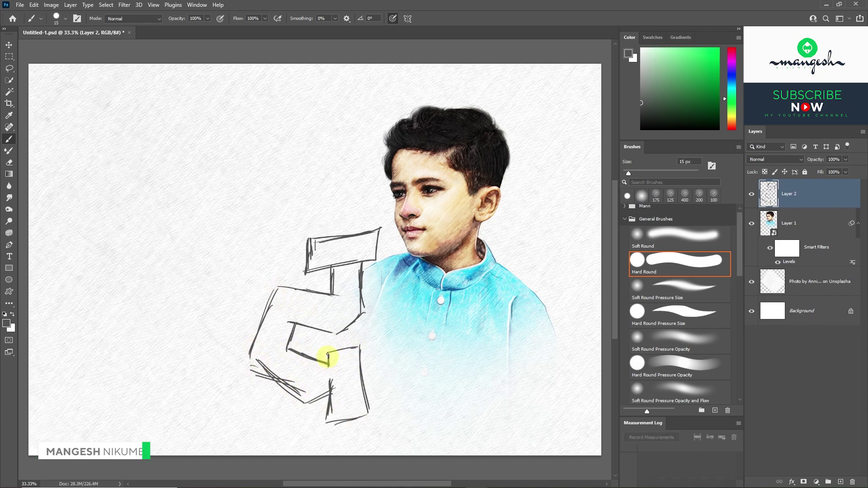
key("space")
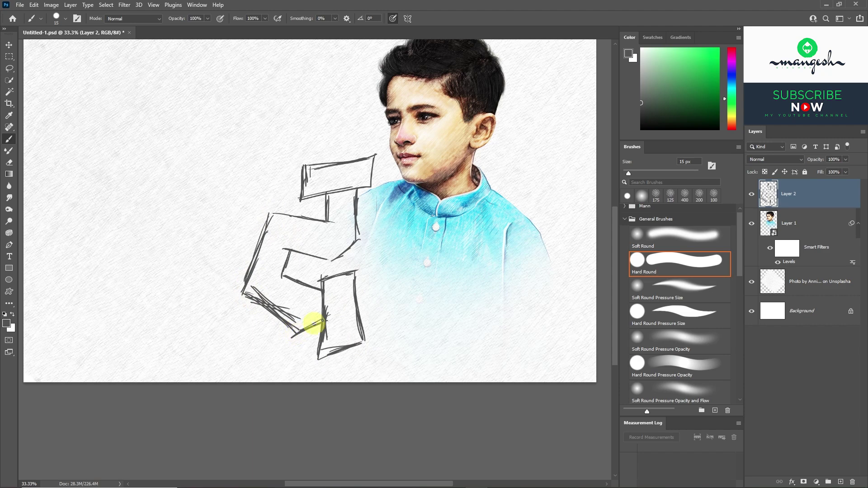
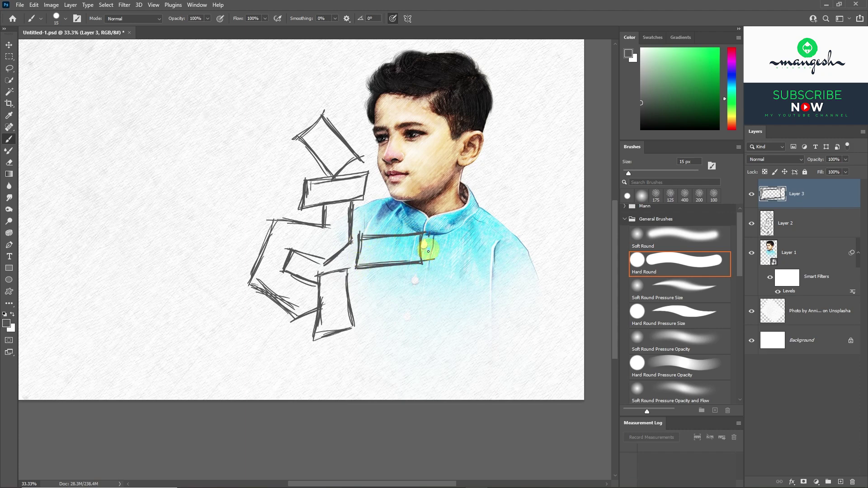
Hide Layer 2 and sketch the next boxy title letter over the kurta on Layer 3.
key("Tab")
key("Tab")
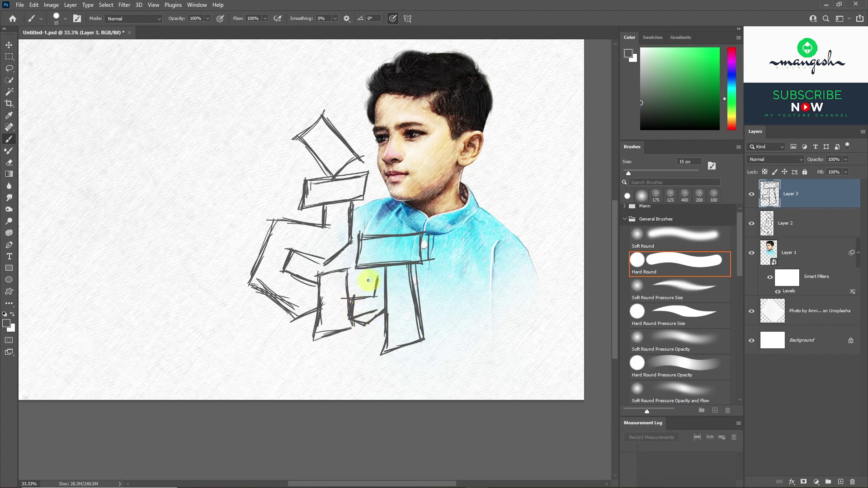
left_click(757, 230)
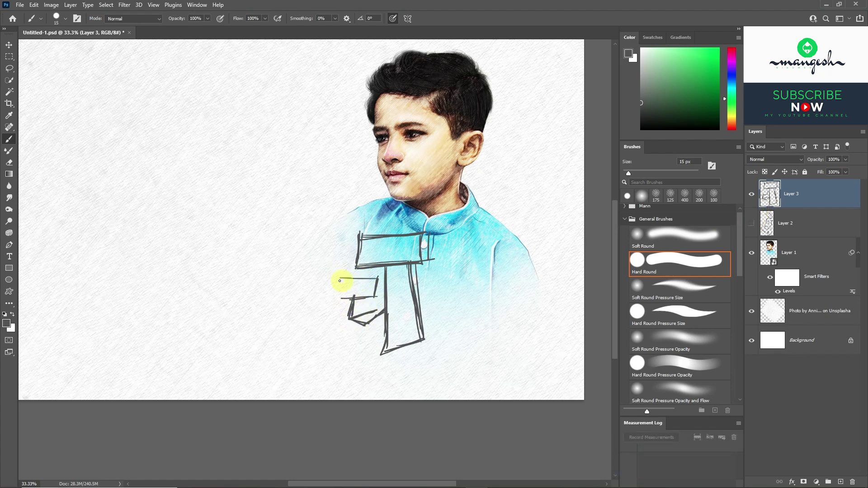
key("Tab")
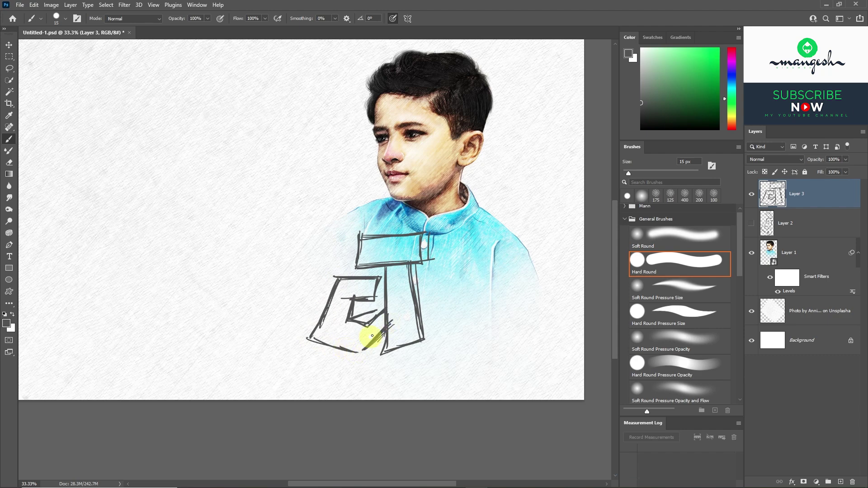
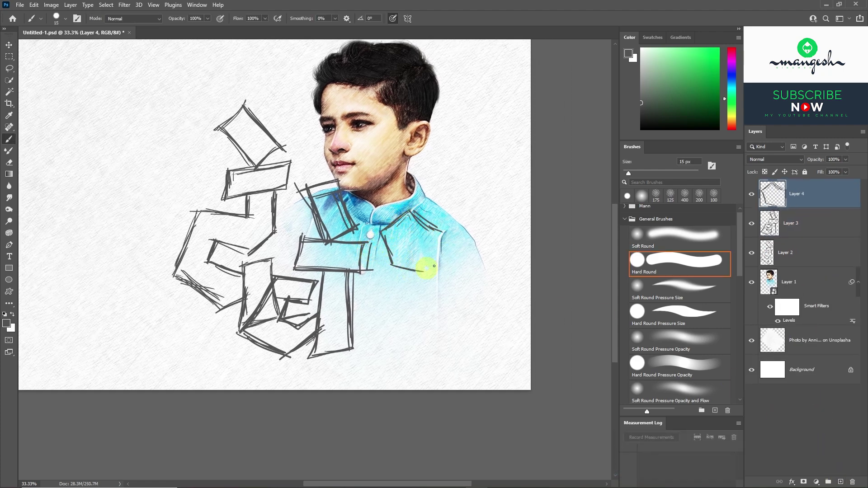
Draw the last letter on Layer 4 and place the text group with quote, date badge, greeting and footer.
key("alt+Num_Lock")
key("z")
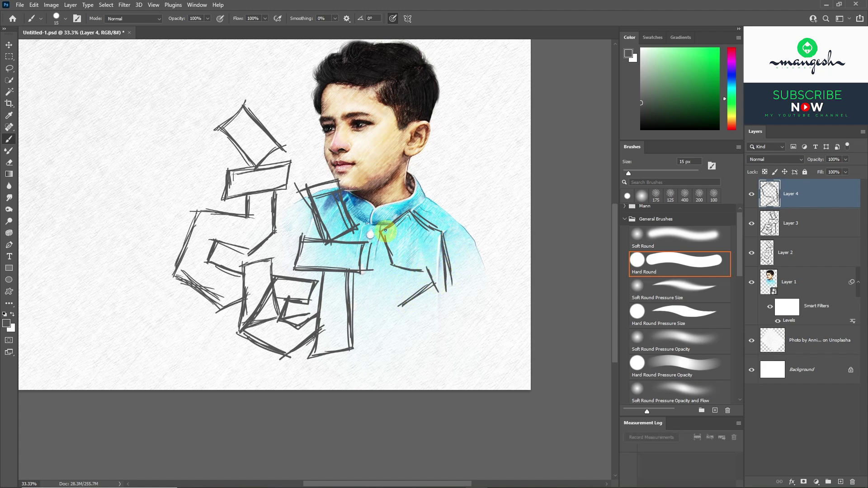
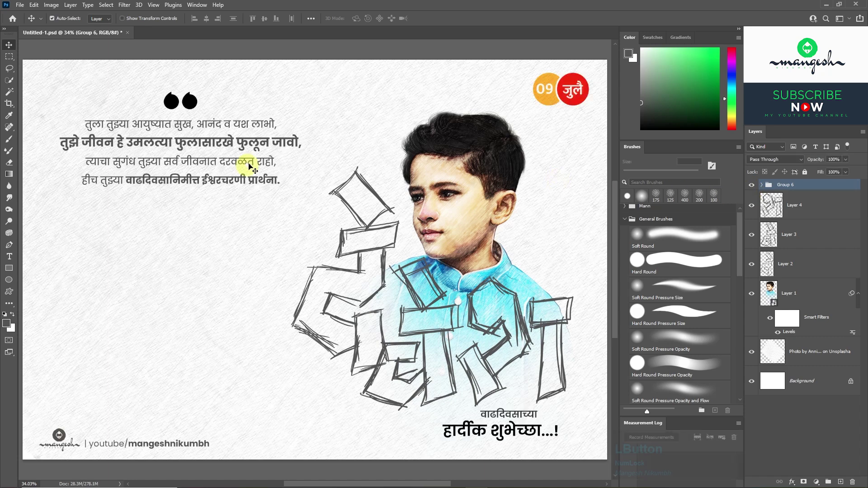
Confirm the quote text block, then collapse and lock Group 6 of text and logo layers.
left_click(259, 144)
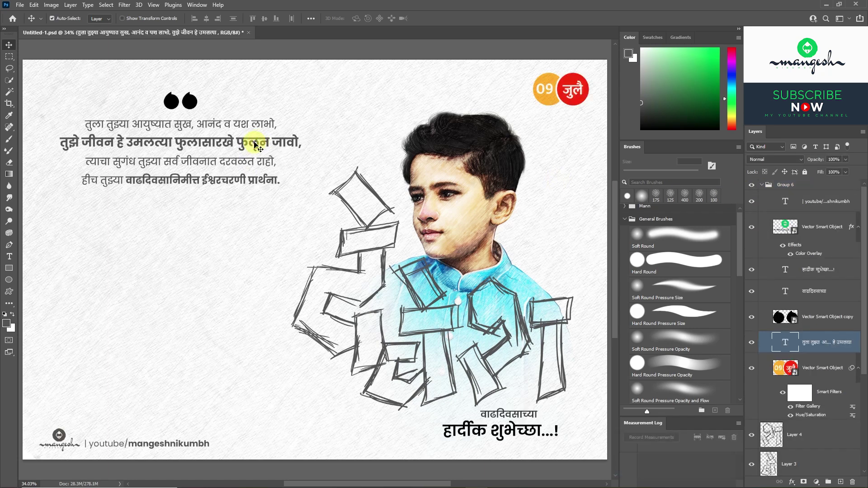
left_click(245, 128)
key("t")
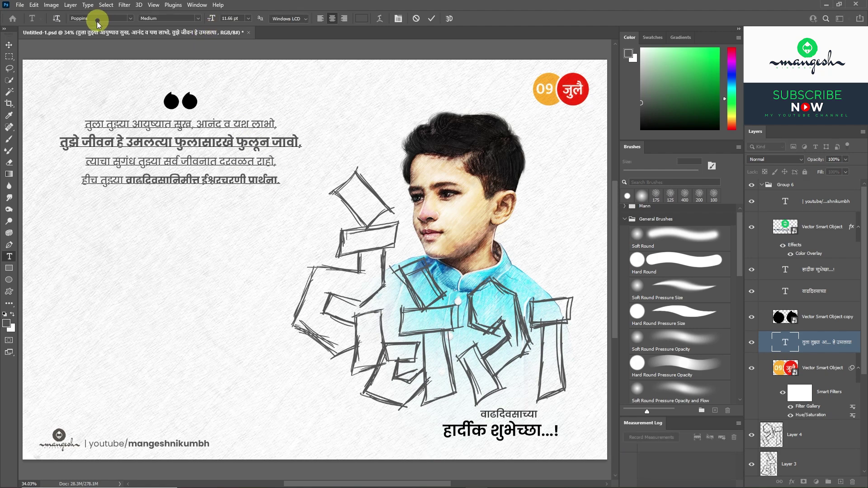
key("F8")
key("F12")
left_click(764, 188)
left_click(764, 189)
Select sketch Layers 2–4 together and lower their opacity to about 52%.
left_click(806, 177)
left_click(809, 260)
key("shift+Num_Lock")
double_click(817, 267)
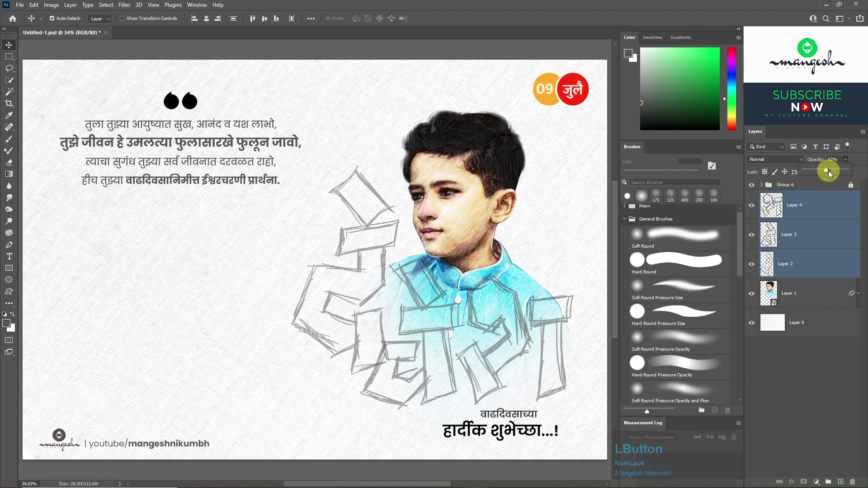
Fade the sketch layers to 40%, group them with Ctrl+G, and add an empty layer above the portrait.
left_click(824, 174)
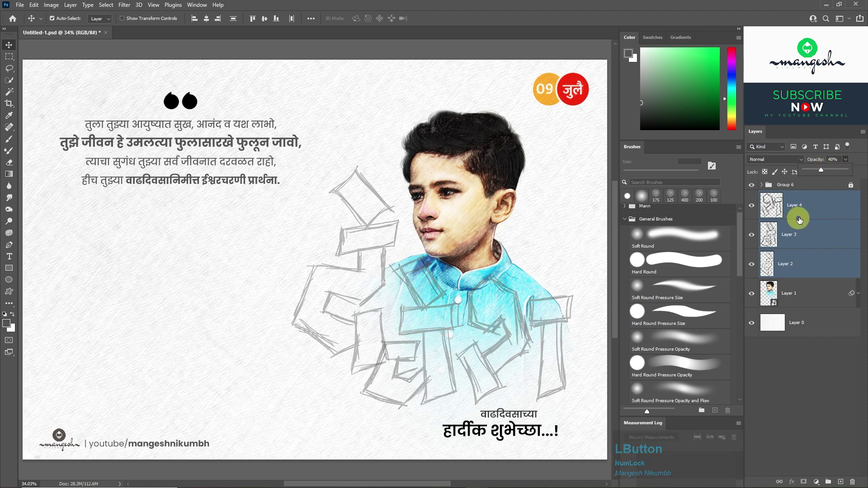
key("g")
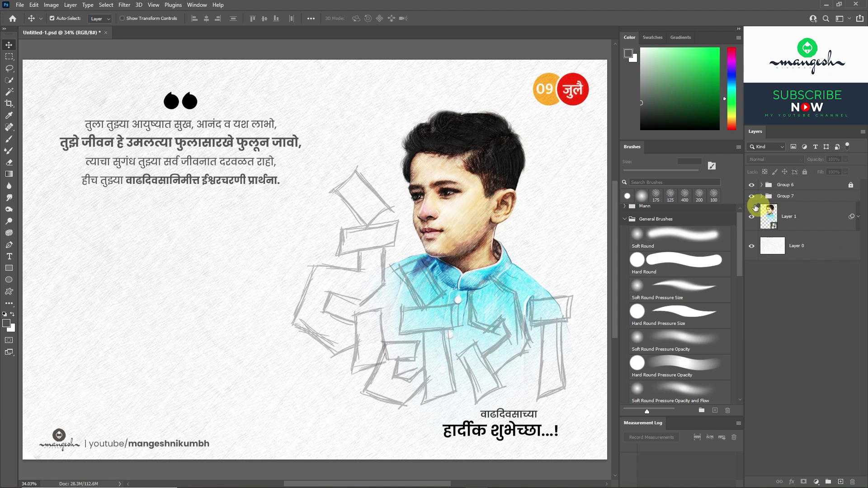
left_click(749, 199)
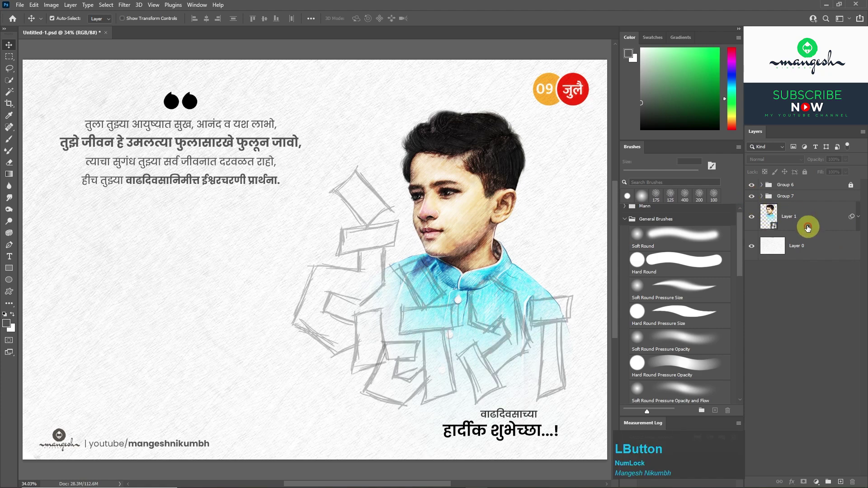
left_click(802, 223)
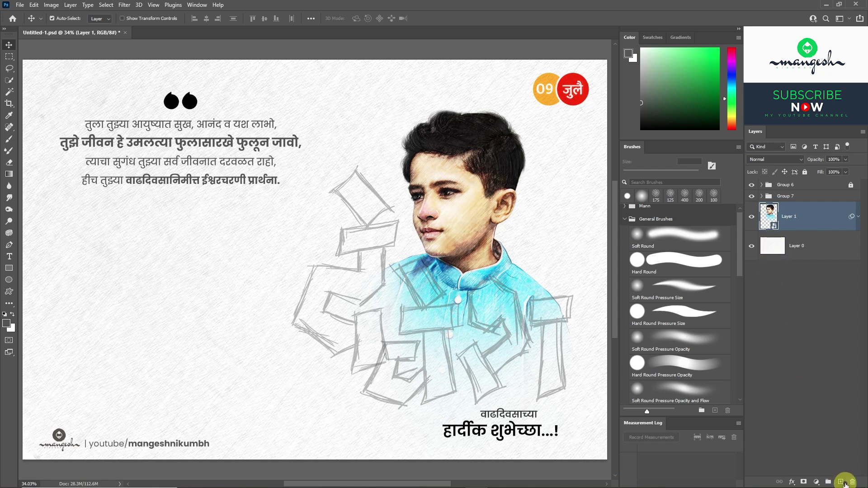
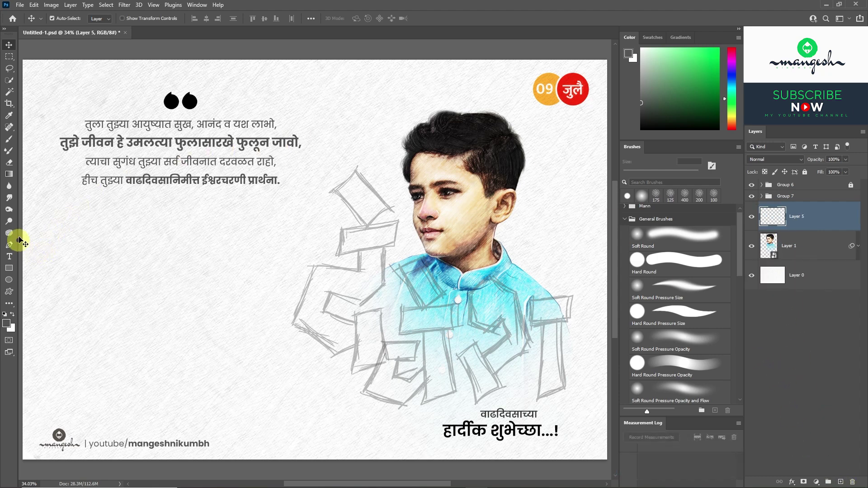
Set the Pen tool to Shape mode with orange fill and no stroke.
left_click(14, 249)
left_click(75, 22)
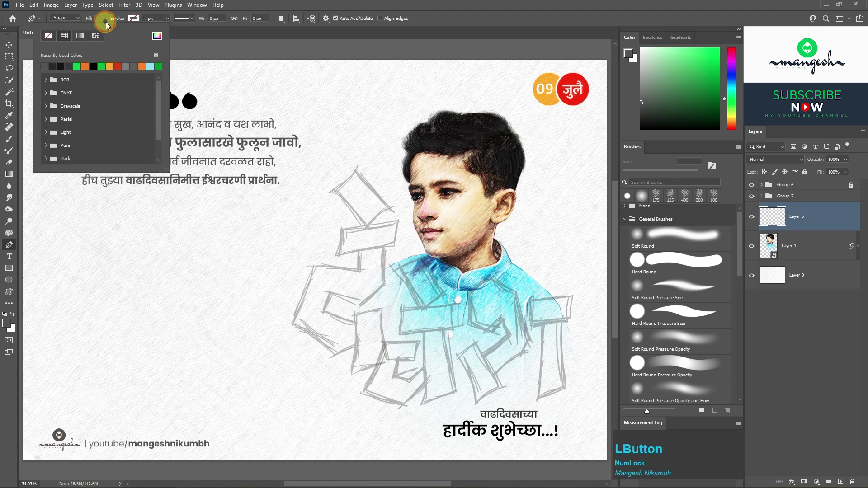
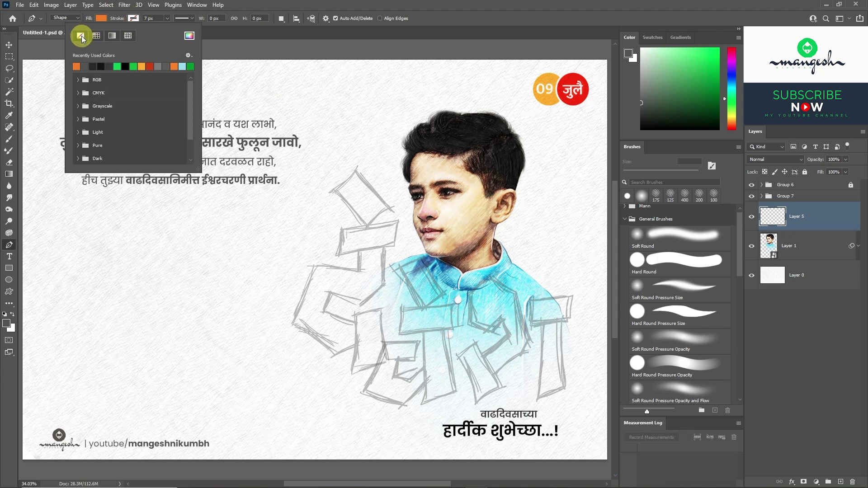
left_click(83, 40)
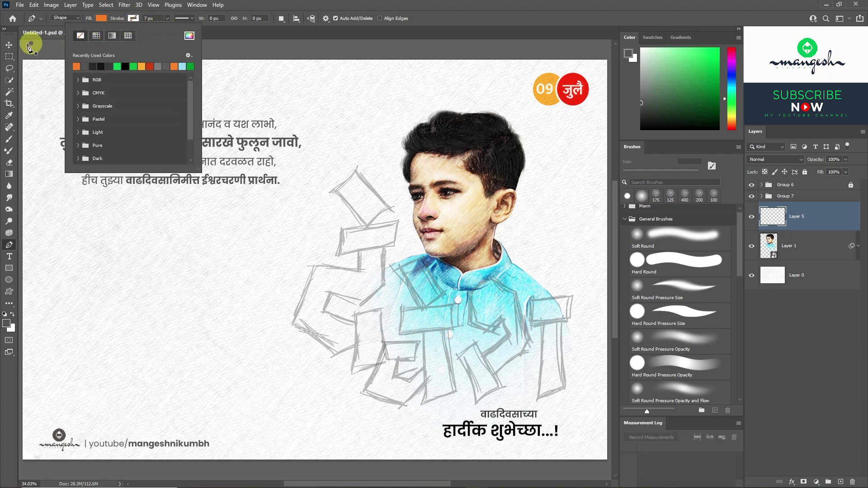
left_click(15, 50)
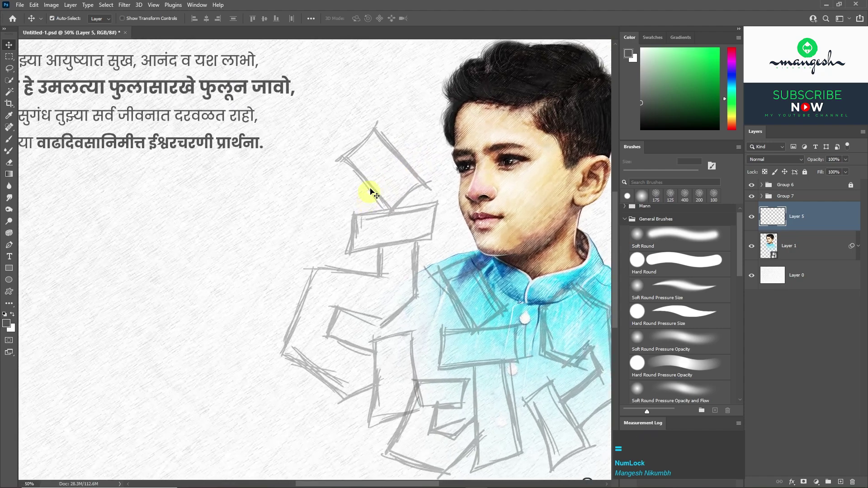
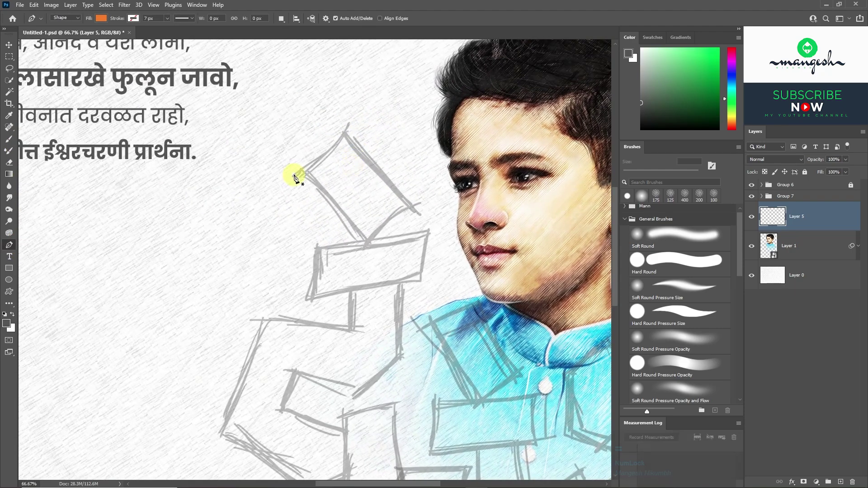
Trace the top piece of the first title letter as a solid orange shape.
left_click(355, 114)
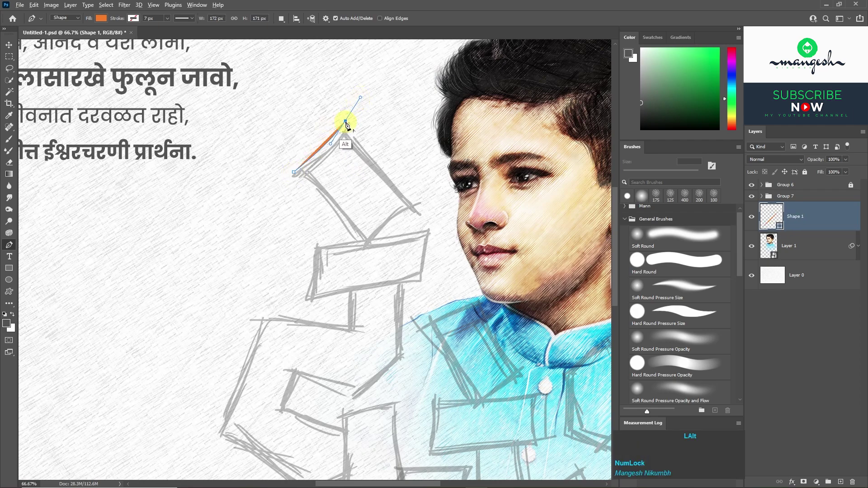
left_click(426, 217)
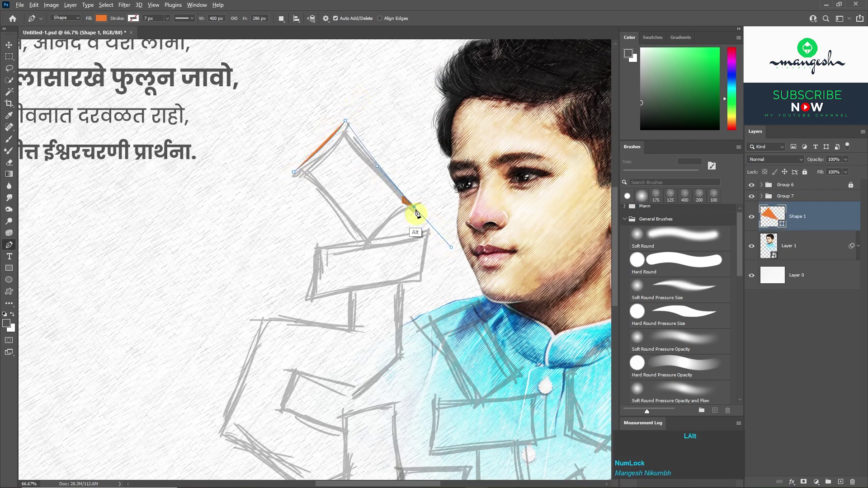
left_click(366, 258)
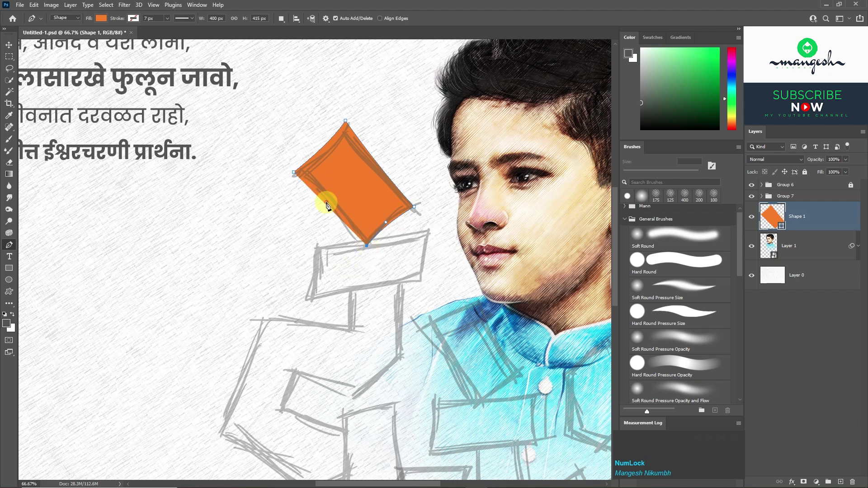
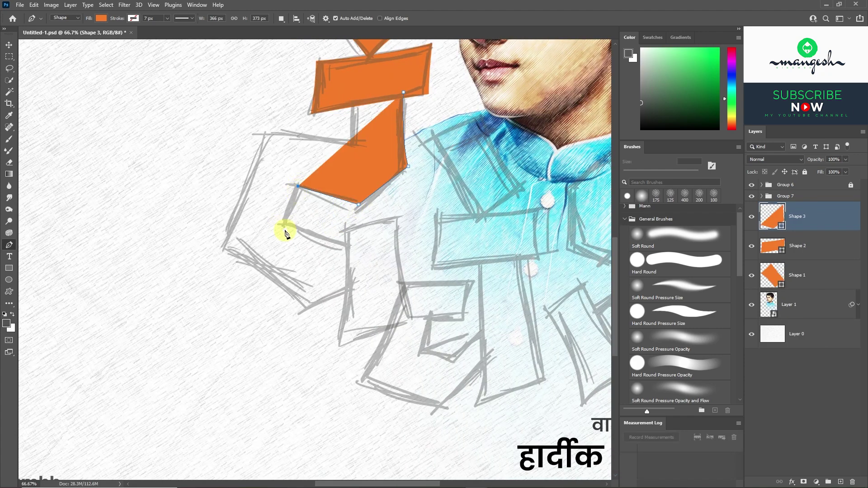
key("ctrl+z")
Trace the remaining pieces of the letter corner by corner, completing orange Shapes 1–3.
left_click(407, 217)
key("space")
left_click(415, 291)
key("space")
left_click(409, 287)
left_click(323, 310)
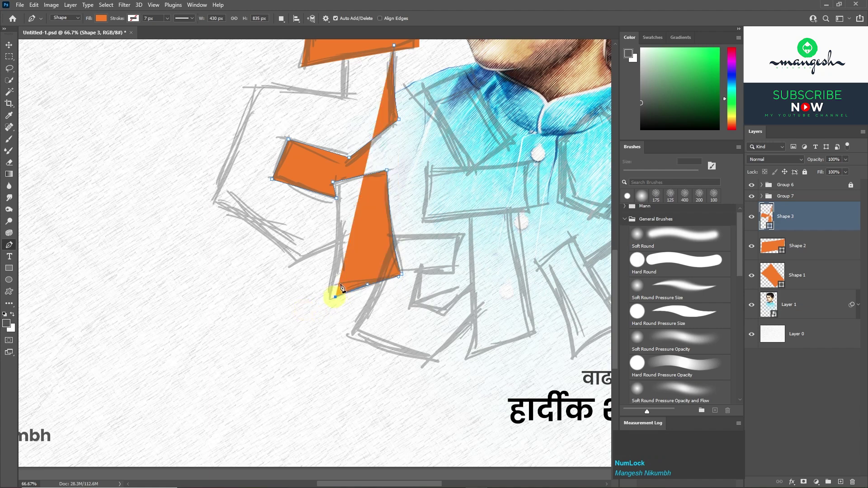
left_click(290, 273)
key("space")
left_click(290, 254)
key("space")
left_click(256, 246)
key("space")
left_click(281, 232)
key("space")
left_click(310, 186)
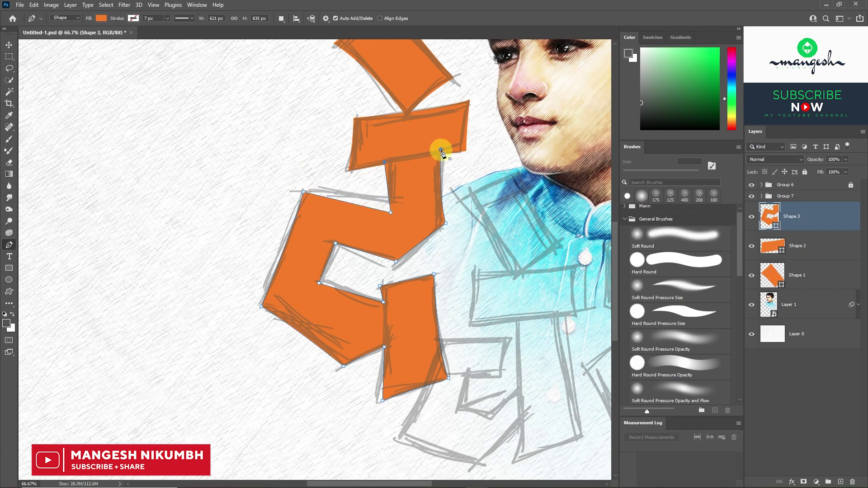
key("v")
left_click(818, 282)
key("ctrl+-")
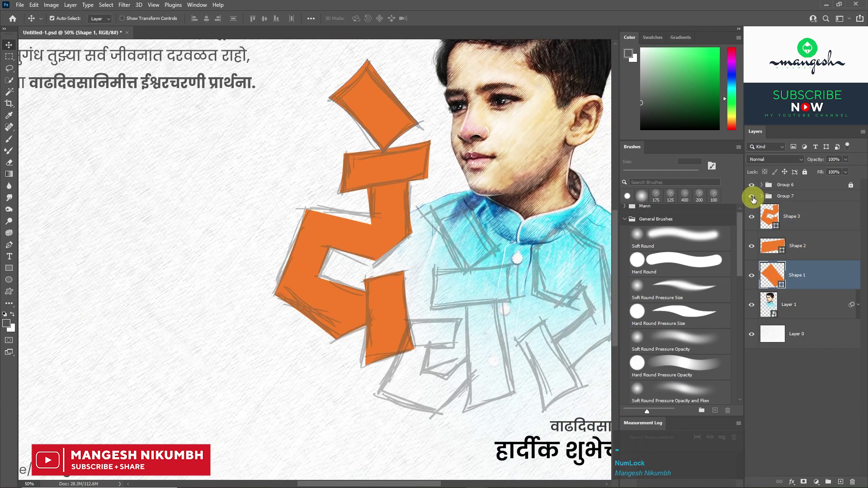
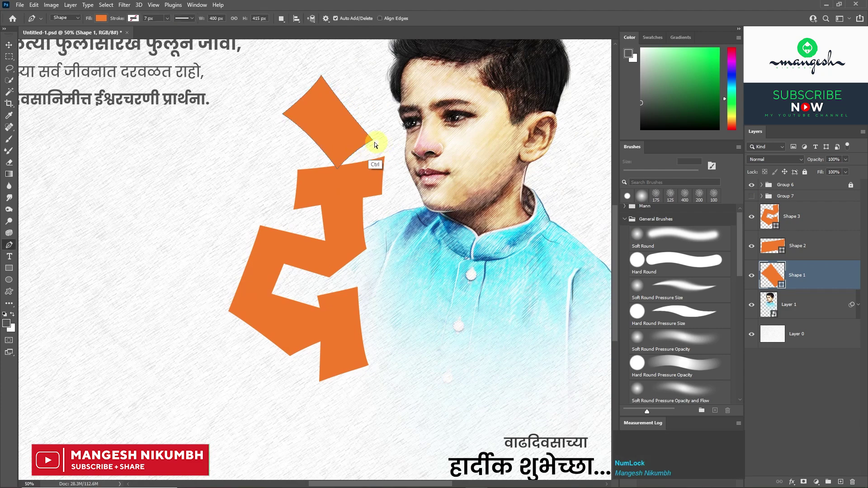
Hide the sketch group and nudge the lower orange piece's corner anchors into place.
left_click(287, 110)
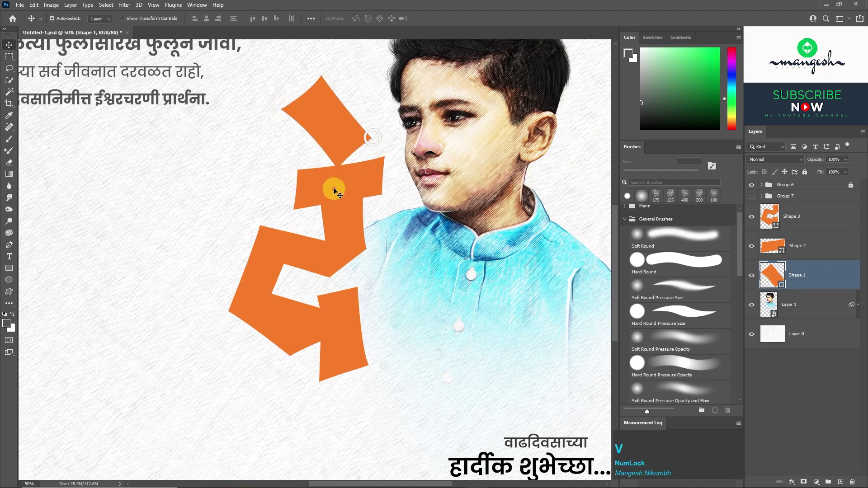
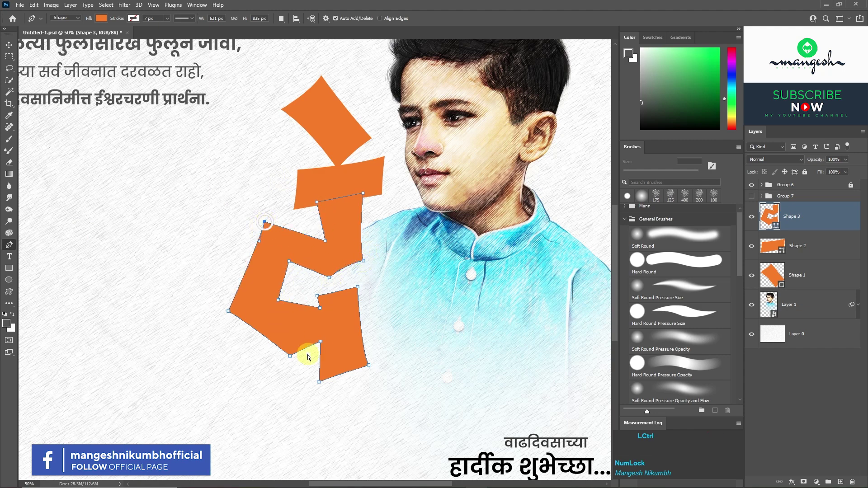
key("c")
left_click(829, 262)
key("shift+Num_Lock")
left_click(821, 279)
Merge the three orange shape layers into one and show the sketch lettering group again.
right_click(810, 221)
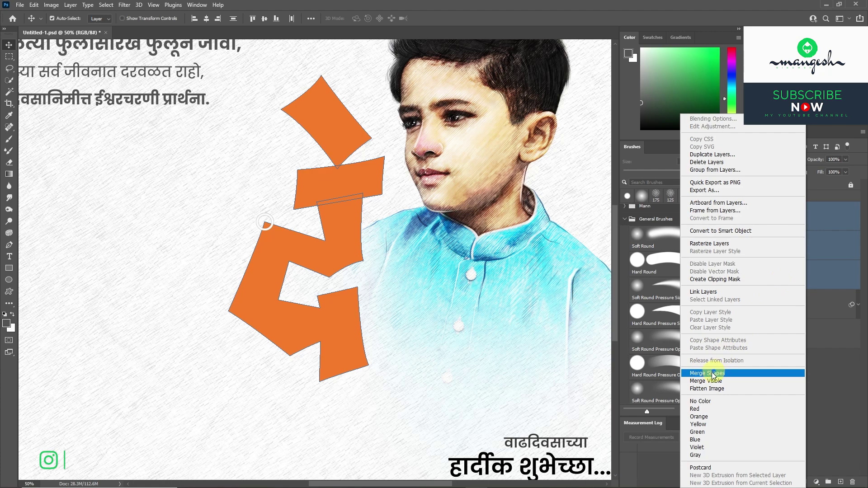
left_click(714, 379)
key("space")
left_click(751, 203)
left_click(802, 223)
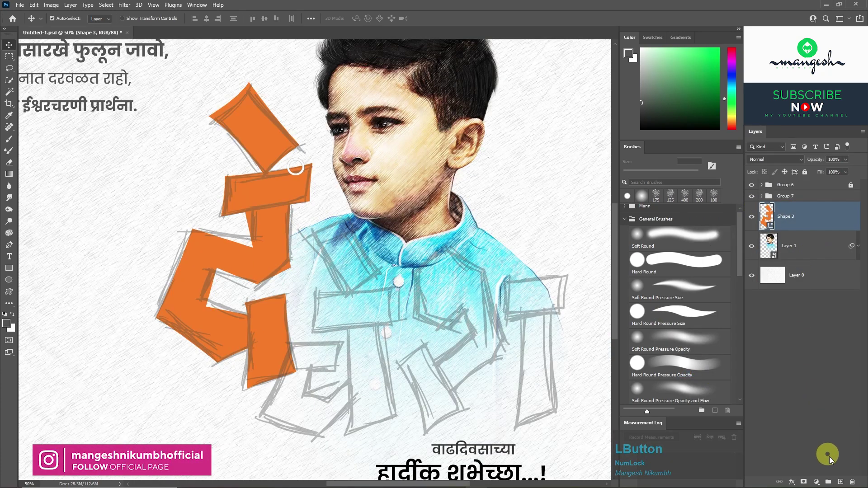
On a new layer, trace the next orange letter pieces with Pen-tool anchor points over the sketch.
left_click(845, 485)
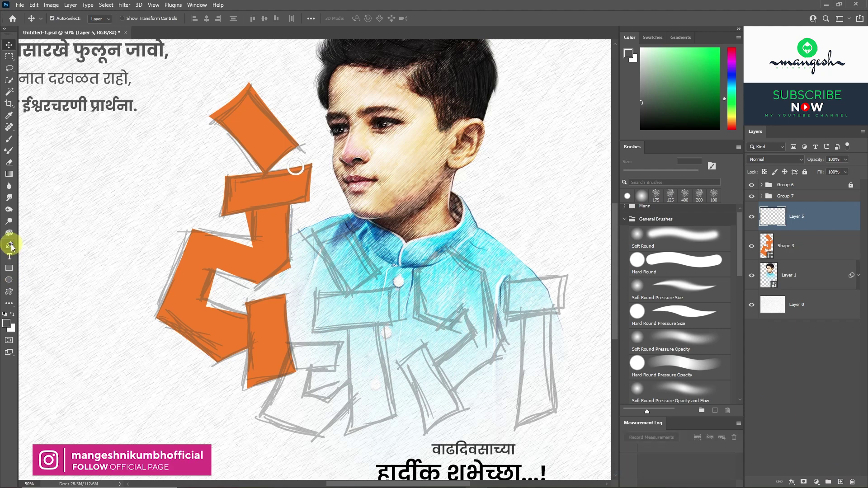
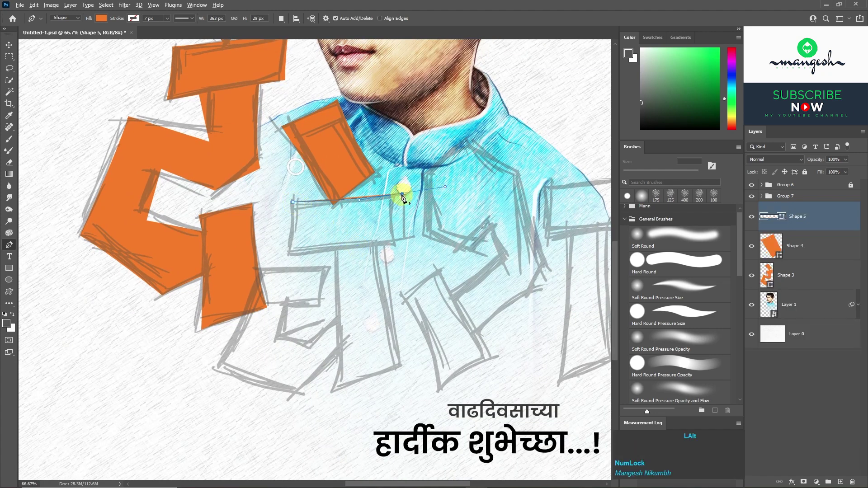
left_click(406, 258)
left_click(281, 263)
left_click(296, 199)
key("space")
left_click(381, 411)
key("space")
left_click(377, 387)
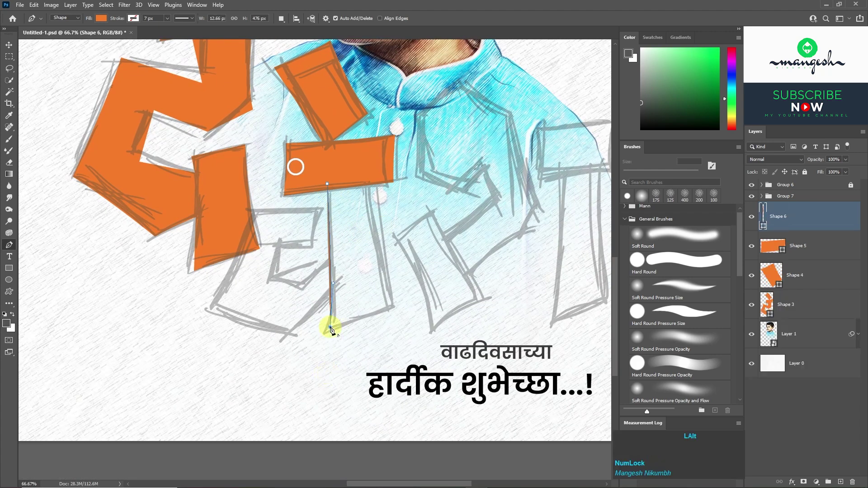
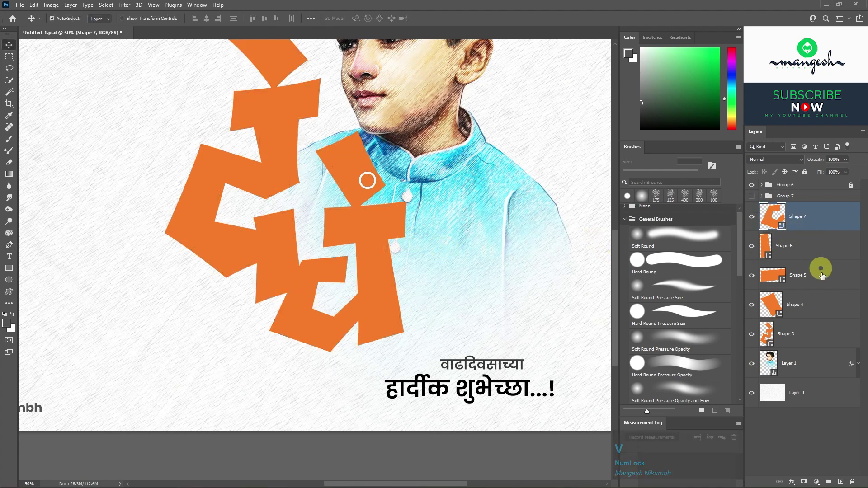
Merge Shape 4–7 into one layer and set its fill swatch to green.
left_click(814, 308)
right_click(829, 216)
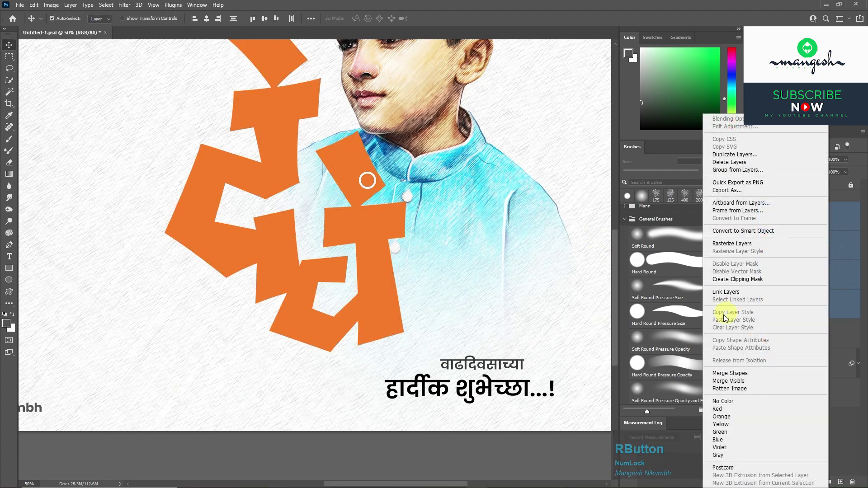
left_click(728, 378)
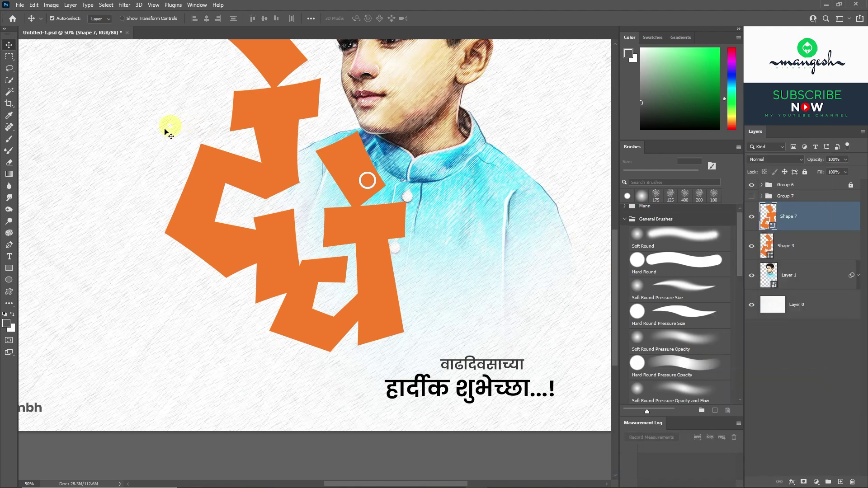
left_click(13, 249)
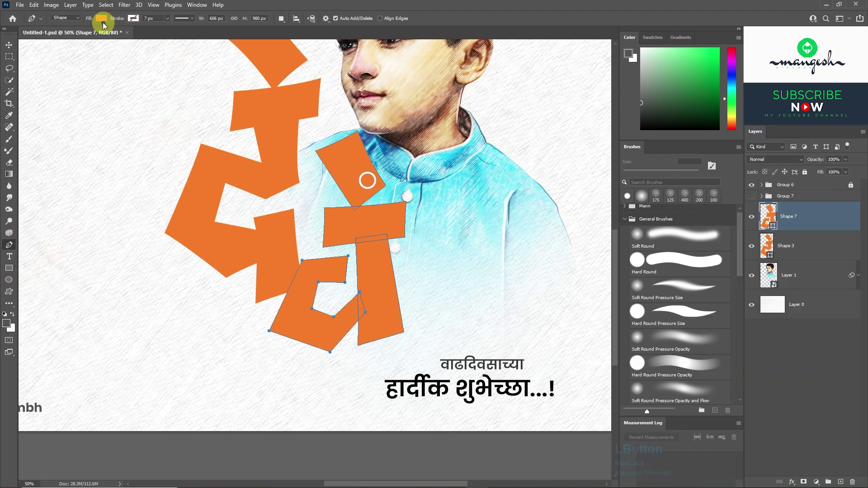
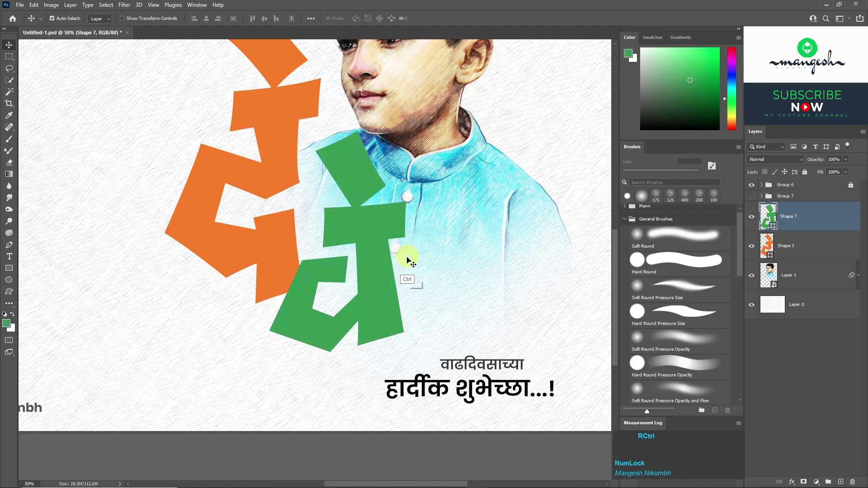
key("p")
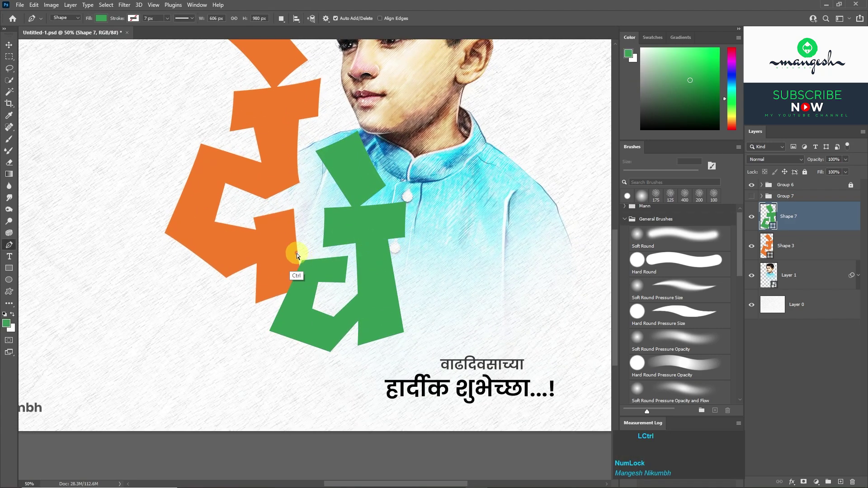
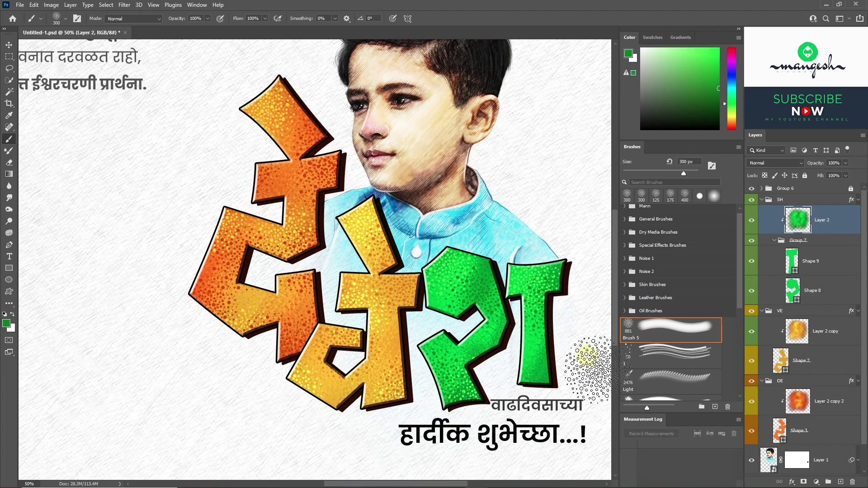
Save the poster after texturing the three title letters orange, yellow and green.
key("ctrl+s")
Select the orange letter's colour layer and bring up Levels to deepen its midtones.
left_click(766, 205)
left_click(832, 310)
key("ctrl+l")
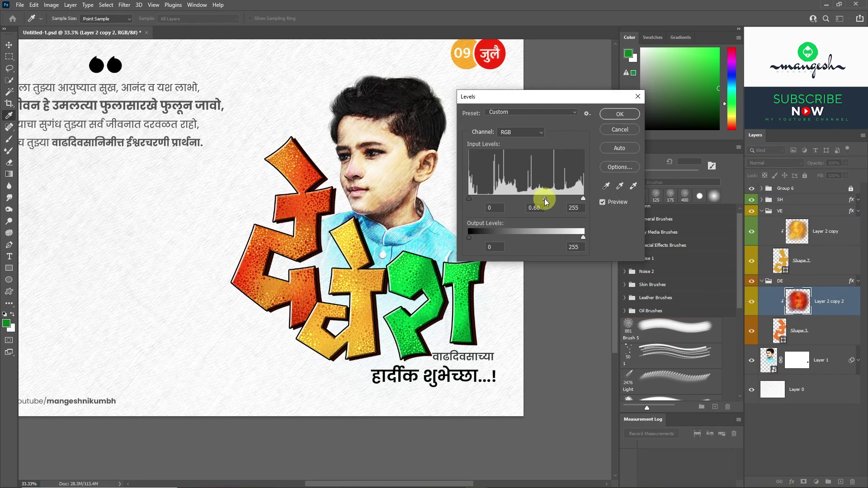
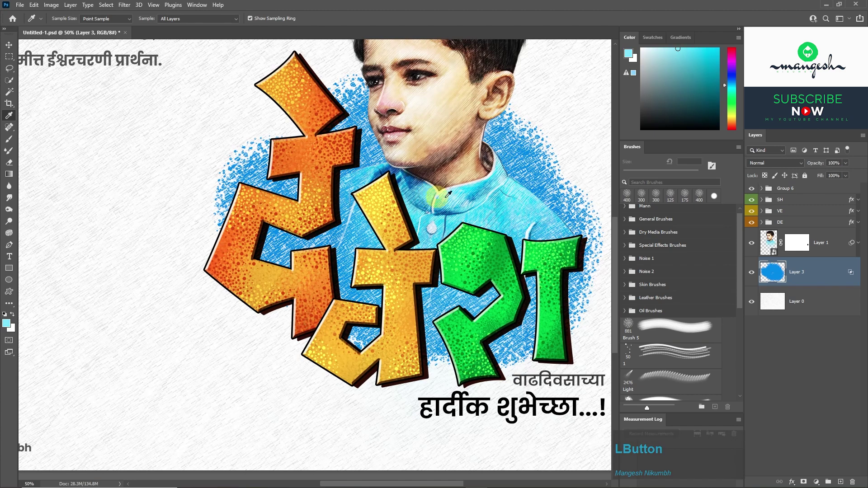
Lock Layer 3's transparent pixels and fill the backdrop scribbles with pale sky blue.
left_click(769, 182)
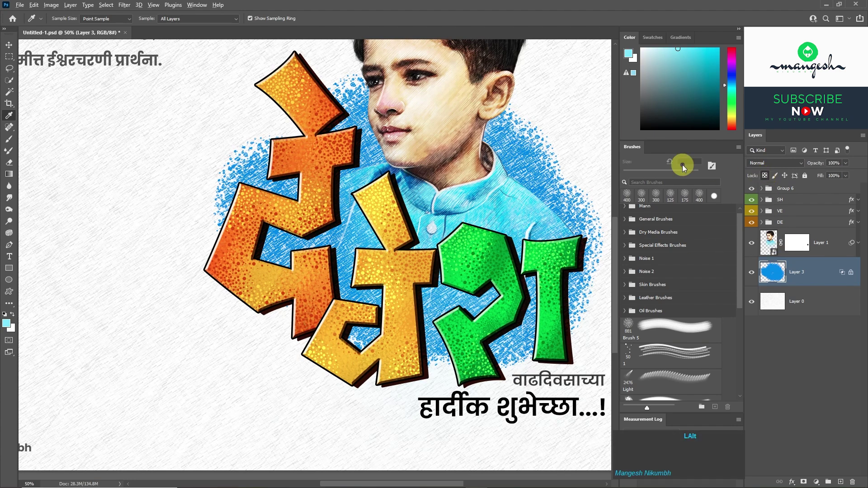
key("alt+BackSpace")
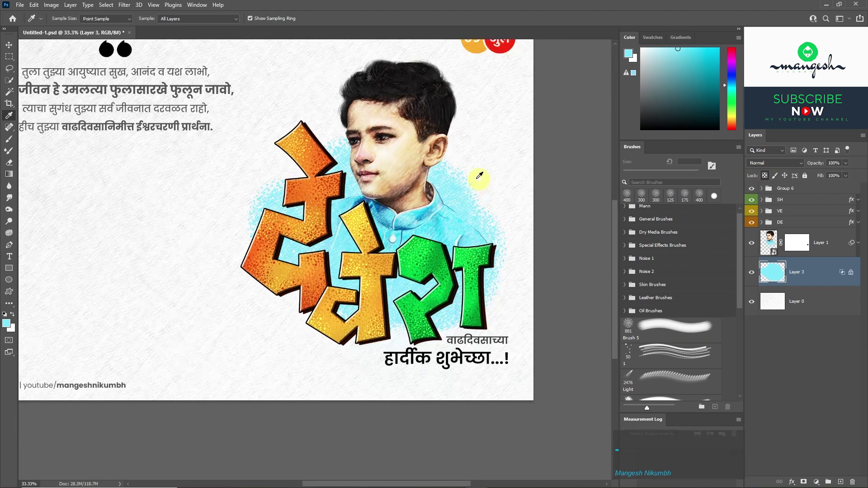
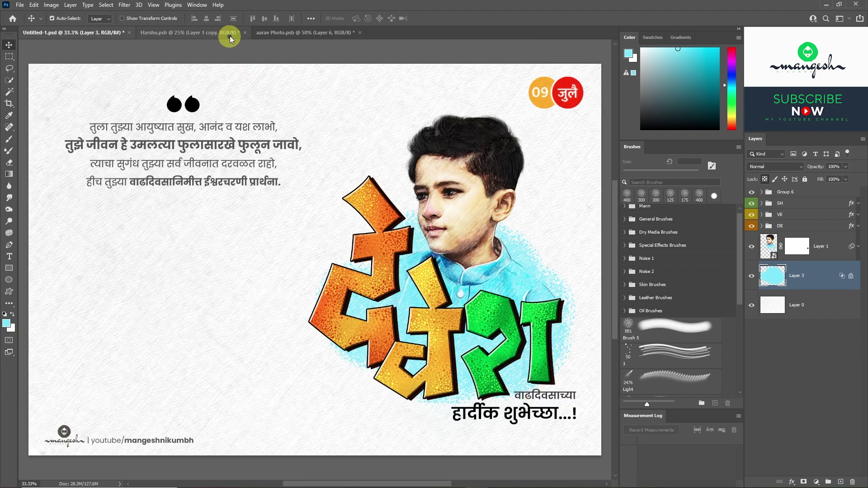
Copy the child cut-out from the other .psb document into the poster and hide the original photo.
left_click(220, 36)
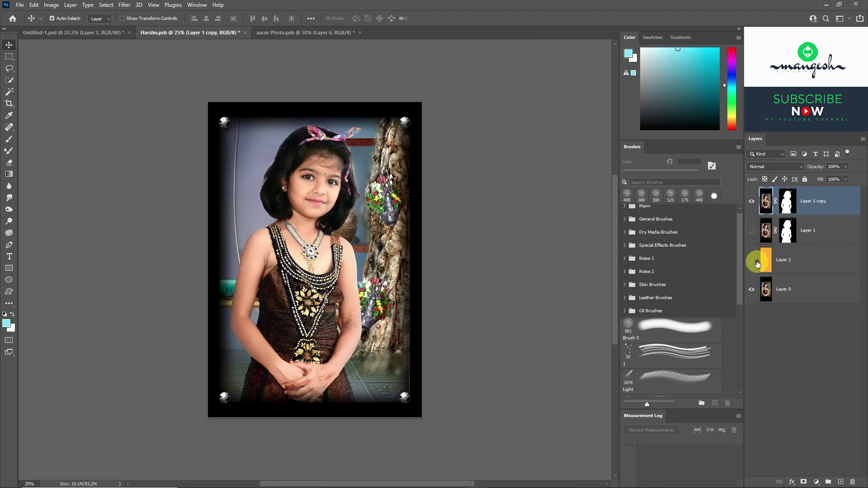
left_click(752, 263)
key("v")
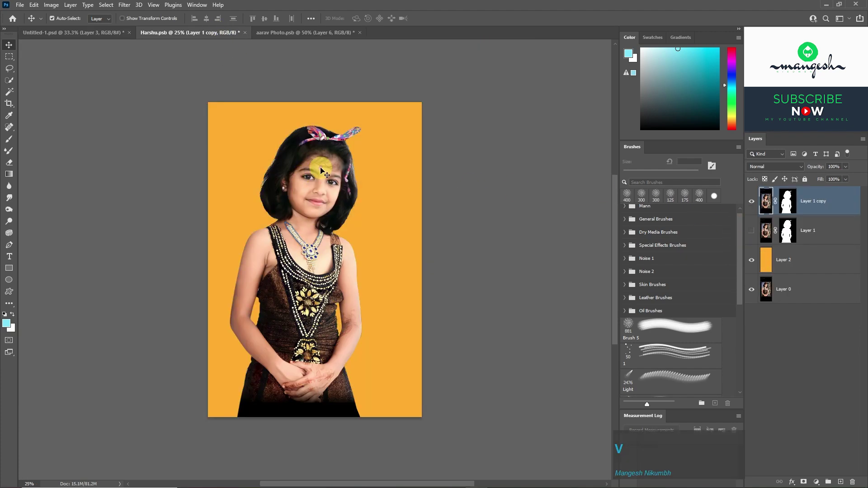
left_click(312, 163)
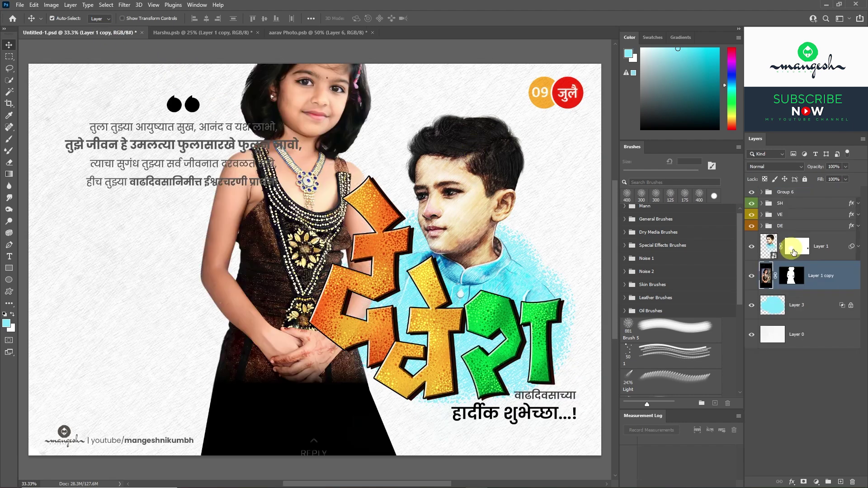
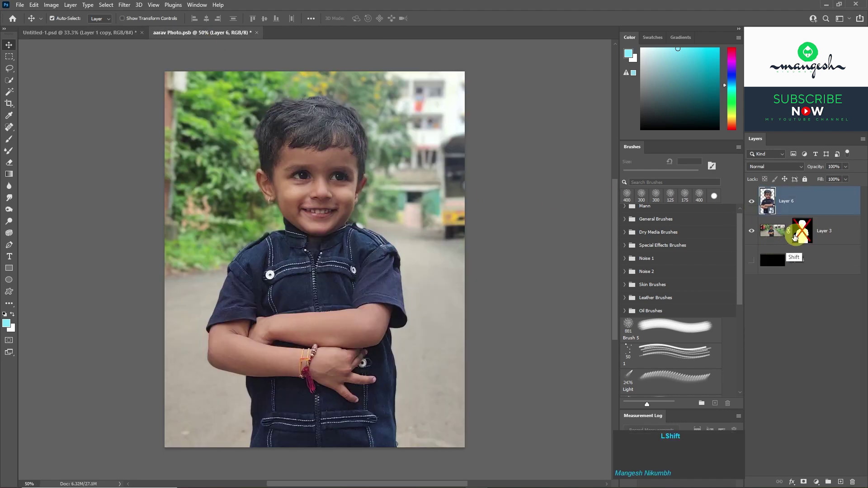
left_click(752, 237)
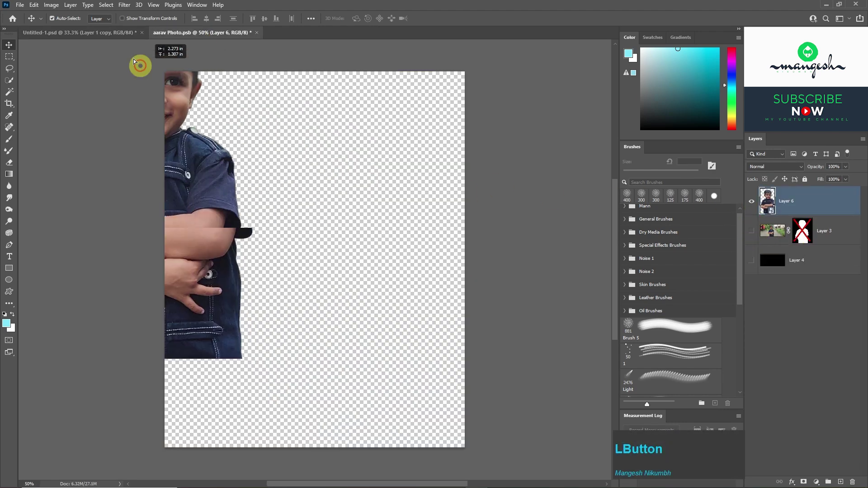
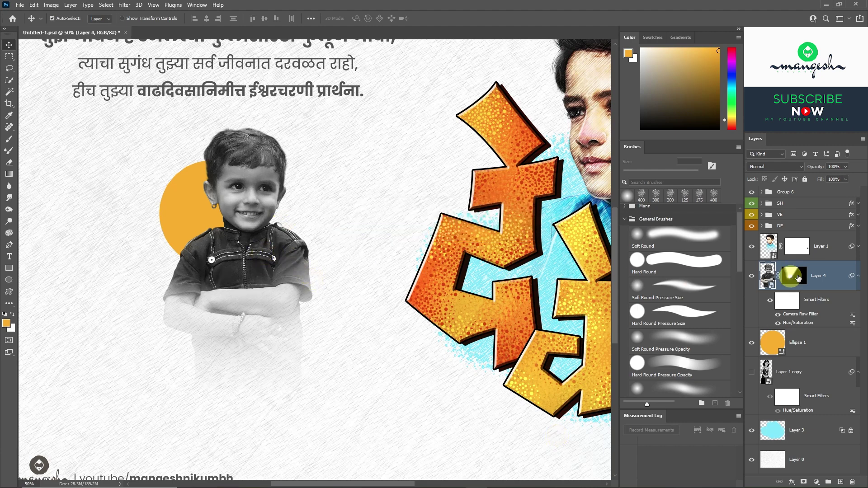
Select the boy photo's layer mask ready for a rectangular marquee fade.
left_click(797, 278)
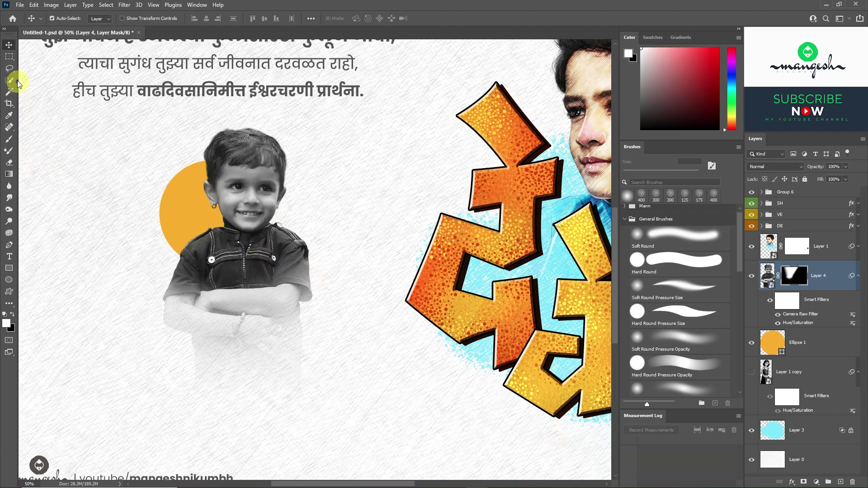
left_click(12, 63)
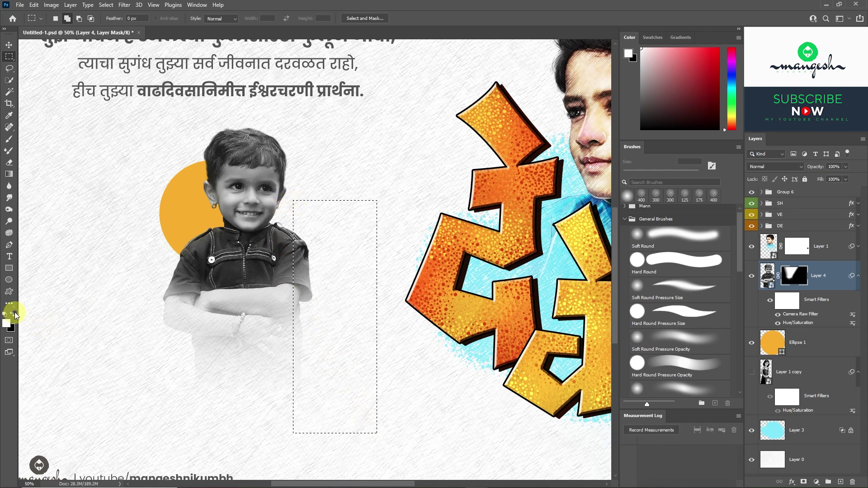
Fill a thin vertical strip with orange beside the photo and nudge it into position.
left_click(17, 316)
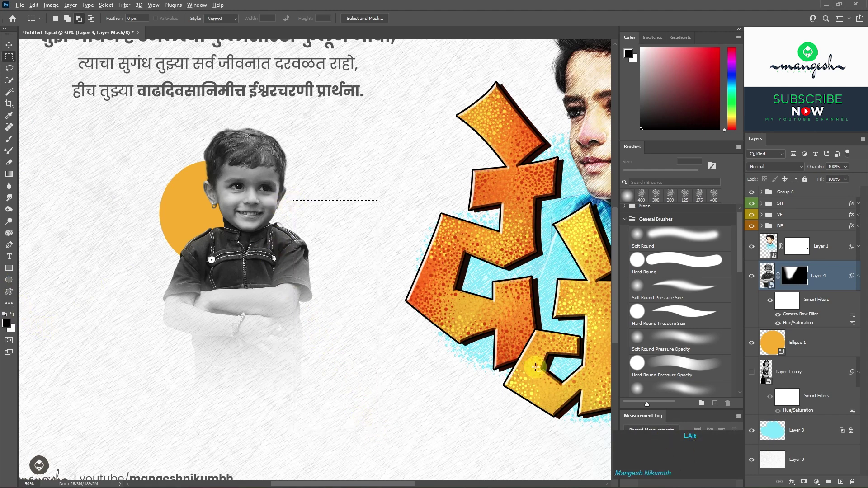
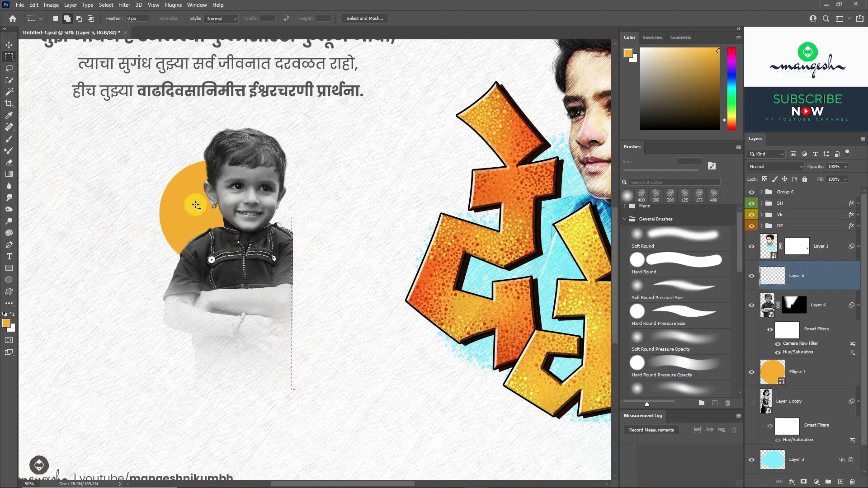
key("alt+BackSpace")
key("ctrl+d")
key("Up")
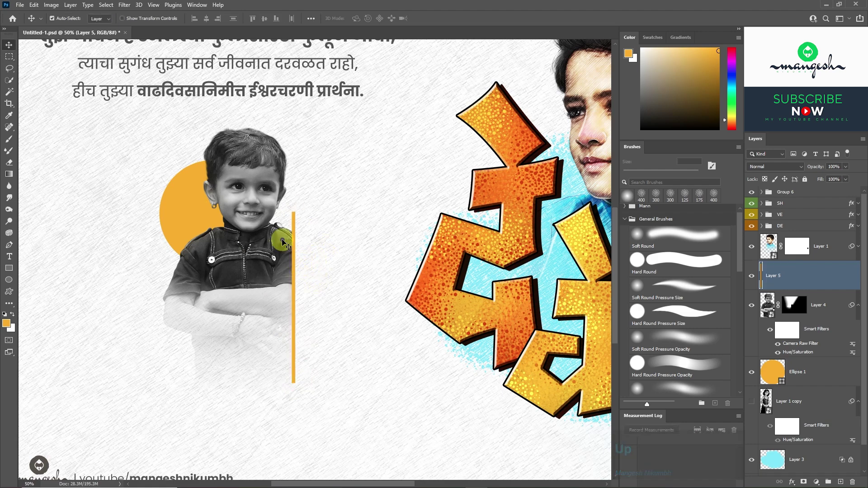
key("Right")
key("Right")
key("space")
Group the bar, name text and photo layers and rename the group 'Aarav'.
left_click(813, 242)
left_click(813, 384)
key("ctrl+g")
left_click(788, 275)
type("aaar")
key("BackSpace")
type("rav")
key("Return")
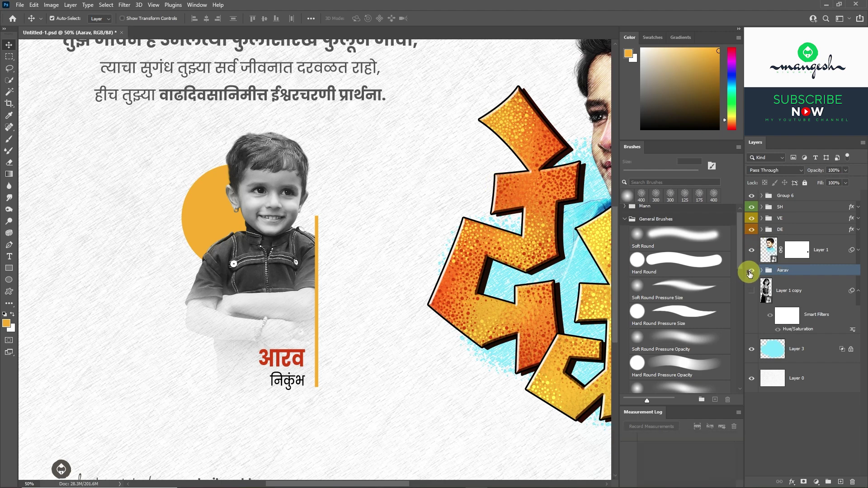
Duplicate the Aarav group as 'Harshu' and place the copy beside the original card.
left_click(754, 275)
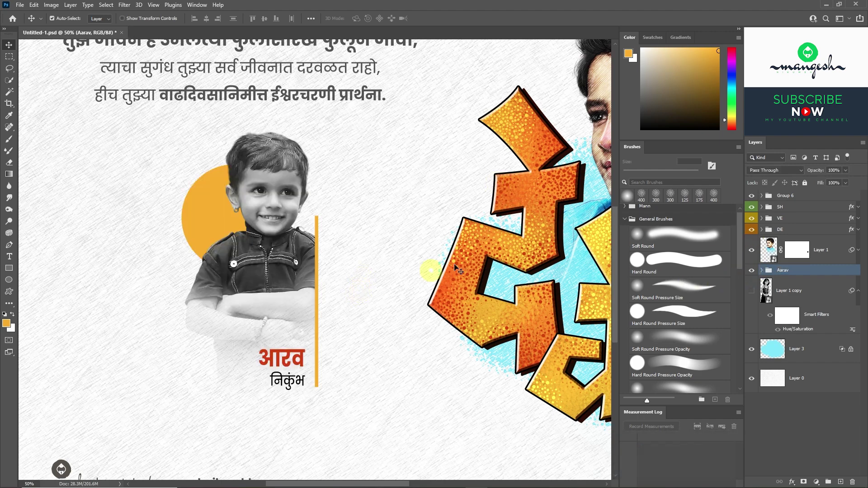
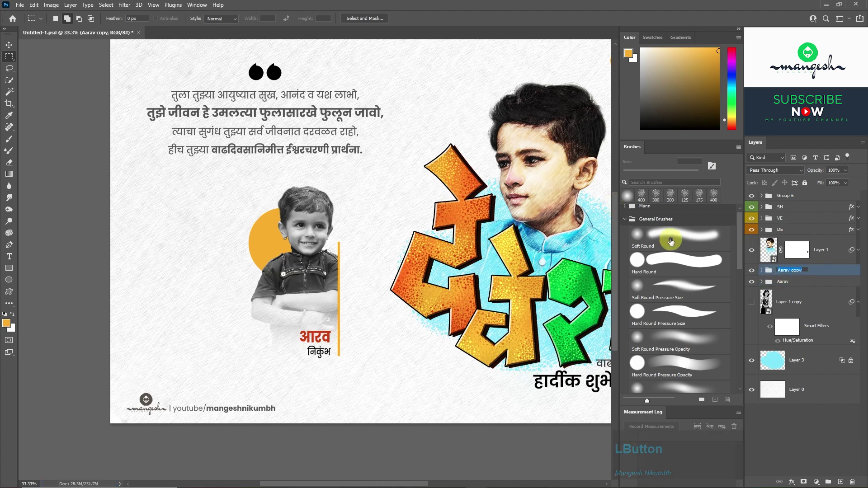
type("haru")
key("Return")
left_click(321, 269)
key("Return")
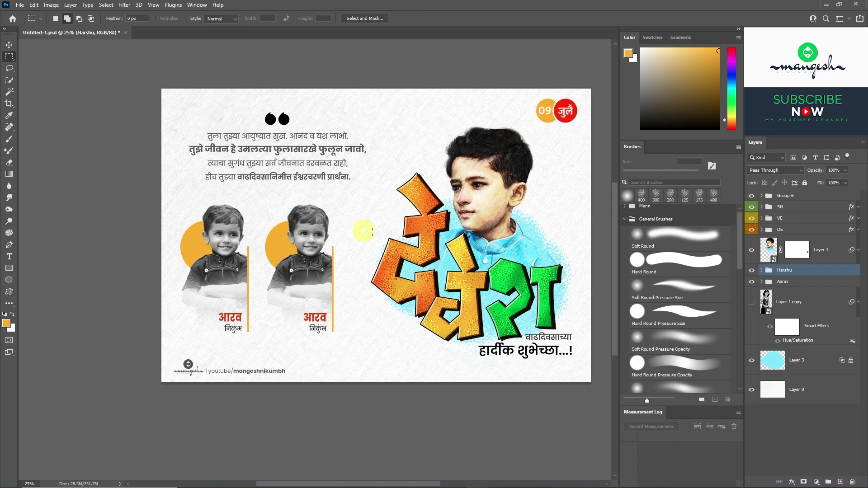
Recolour the Harshu card's Ellipse 1 green and adjust its blending.
left_click(186, 284)
left_click(163, 248)
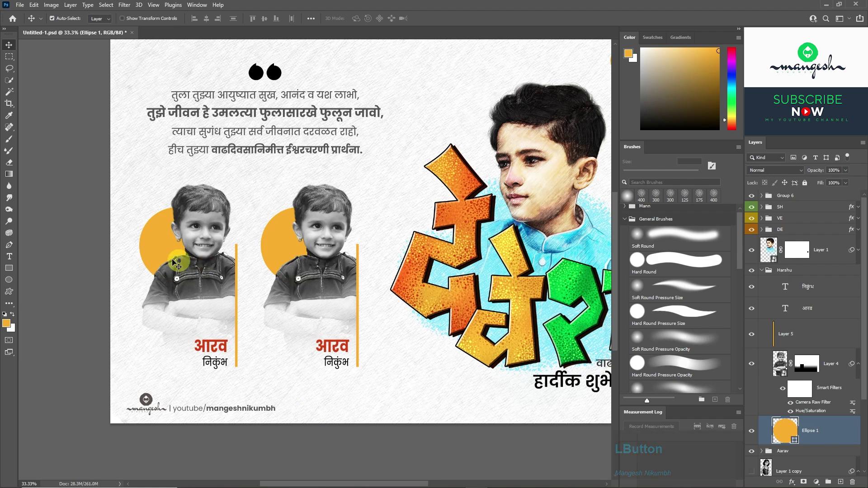
left_click(767, 177)
left_click(767, 210)
left_click(282, 242)
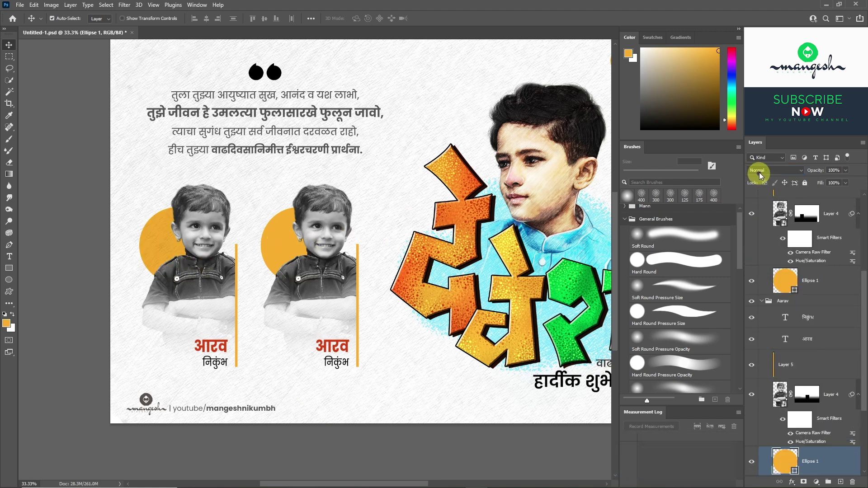
left_click(764, 175)
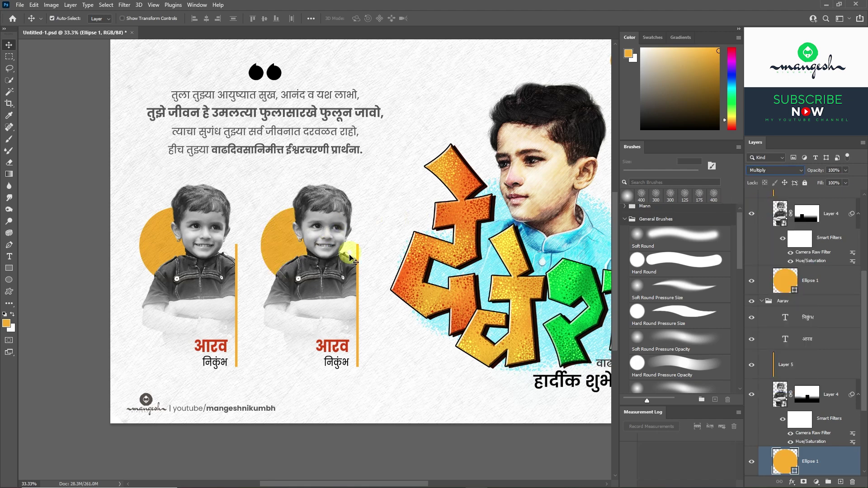
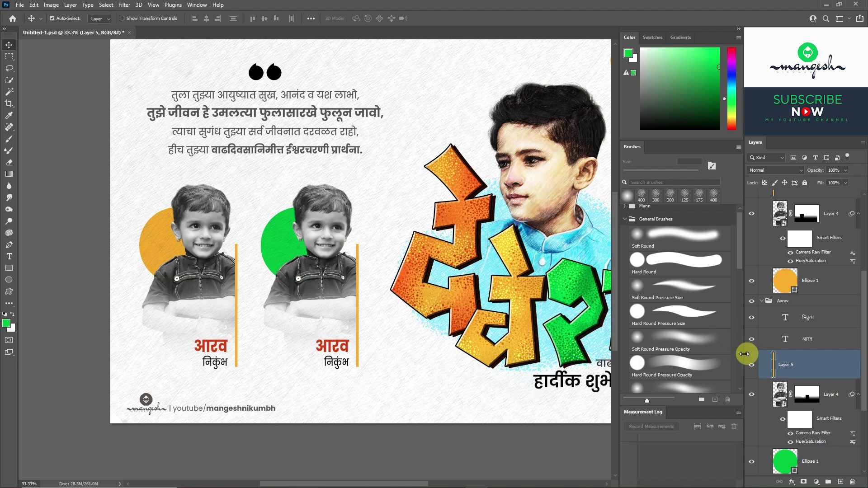
Lock Layer 5 transparency, fill the vertical bar green and show the girl's photo.
left_click(747, 372)
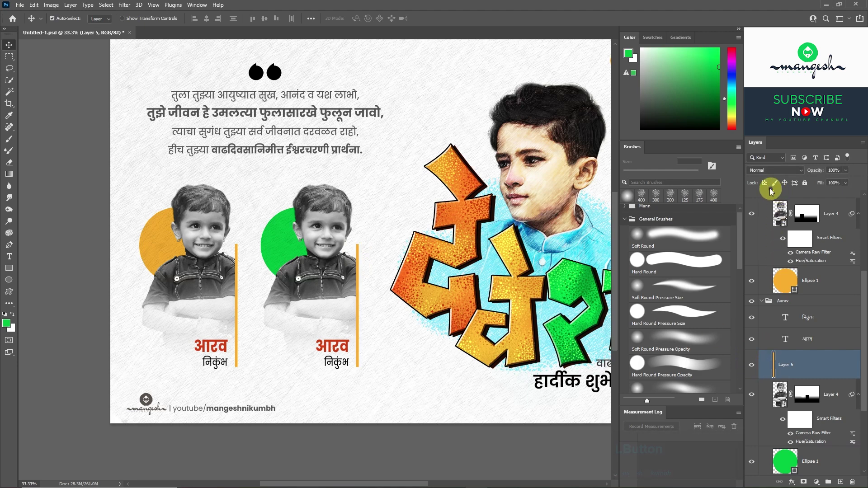
left_click(770, 187)
key("alt+BackSpace")
key("v")
left_click(865, 327)
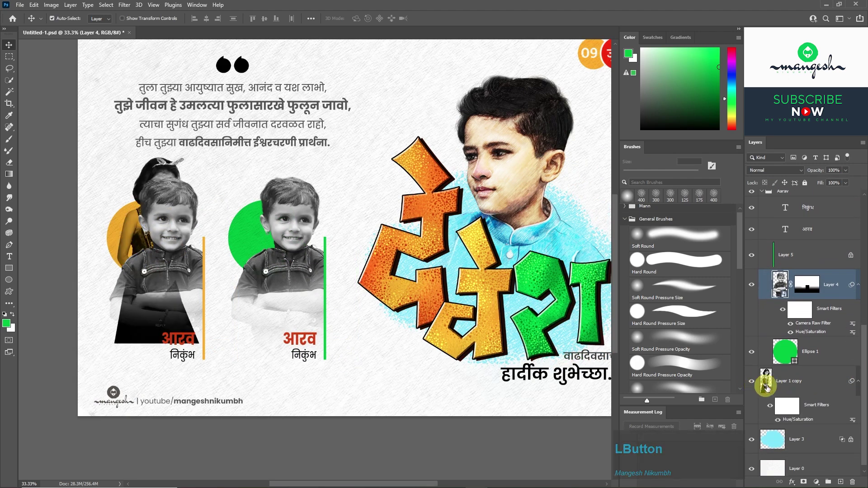
Select the girl's grayscale photo layer to move it into the Harshu card group.
left_click(808, 385)
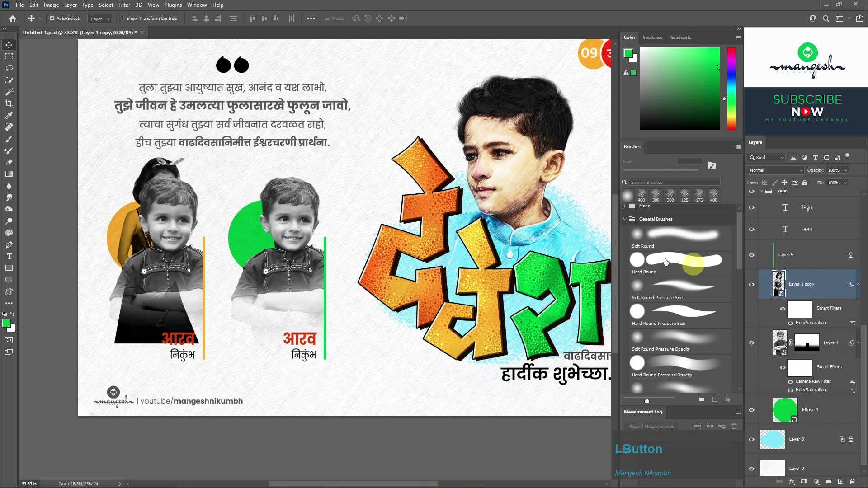
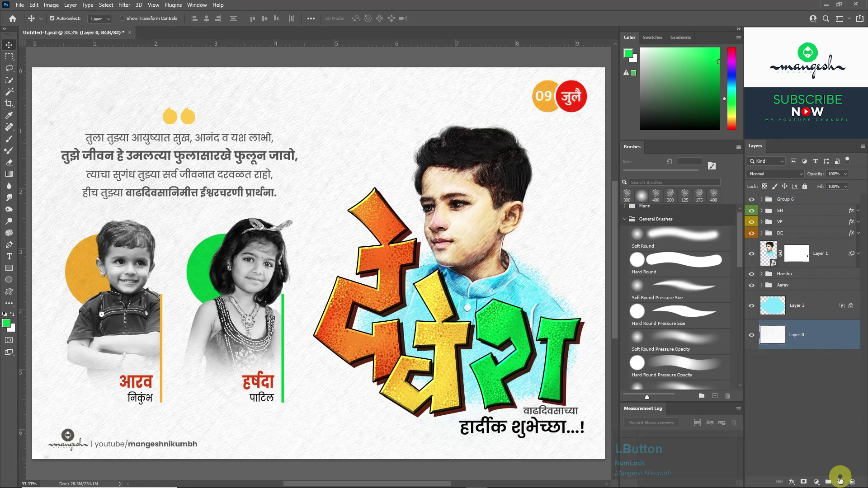
Add a new layer above the background and choose a thin hard black brush around 15 px.
left_click(843, 485)
left_click(683, 267)
left_click(628, 227)
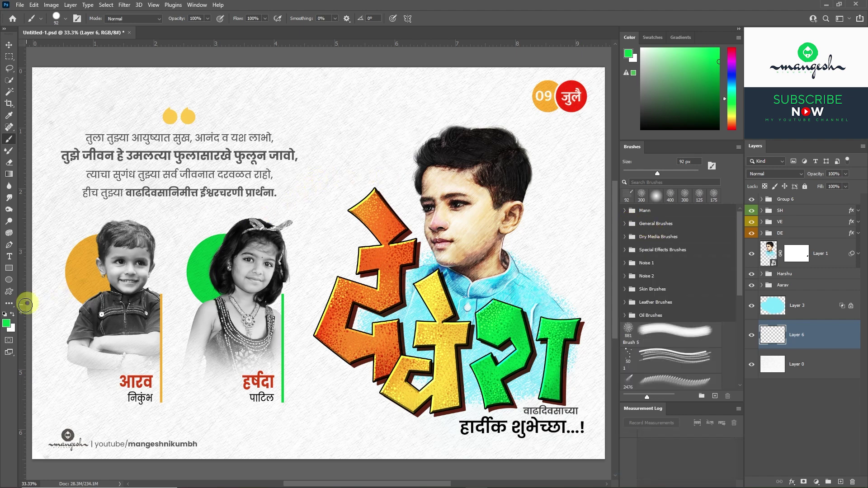
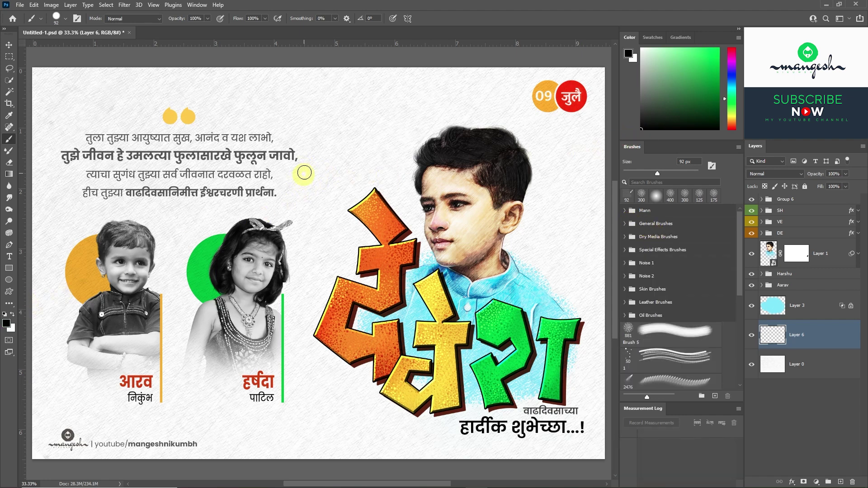
left_click(398, 23)
left_click(336, 24)
key("[")
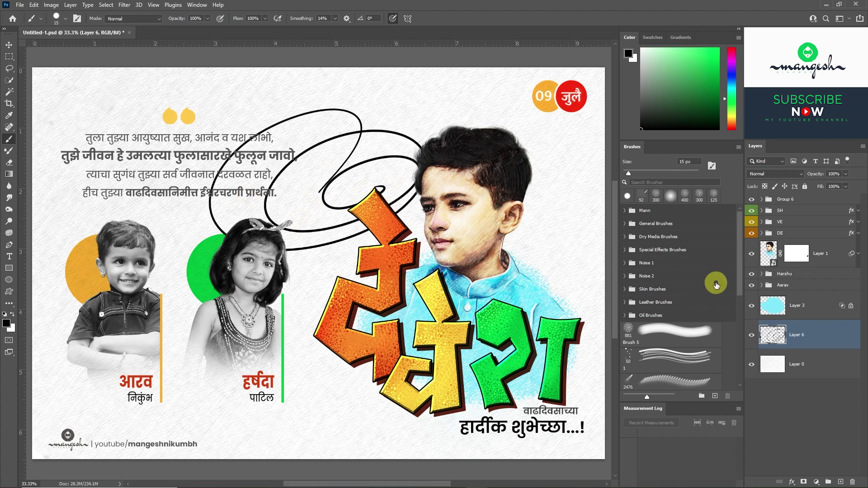
Set Blend If in the doodle layer's Blending Options so strokes show over white, then clear the test stroke.
left_click(831, 339)
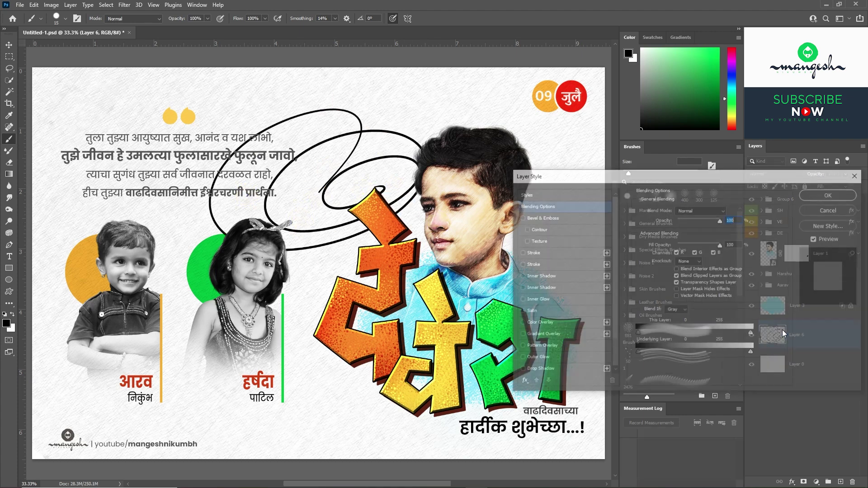
key("alt+Num_Lock")
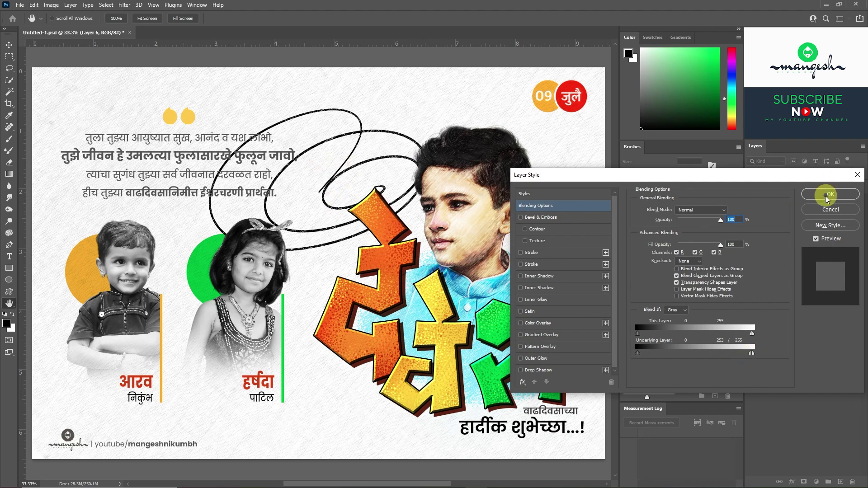
key("ctrl+a")
key("Delete")
Paint thin black squiggly doodle lines along the poster's edges and corners.
key("b")
key("d")
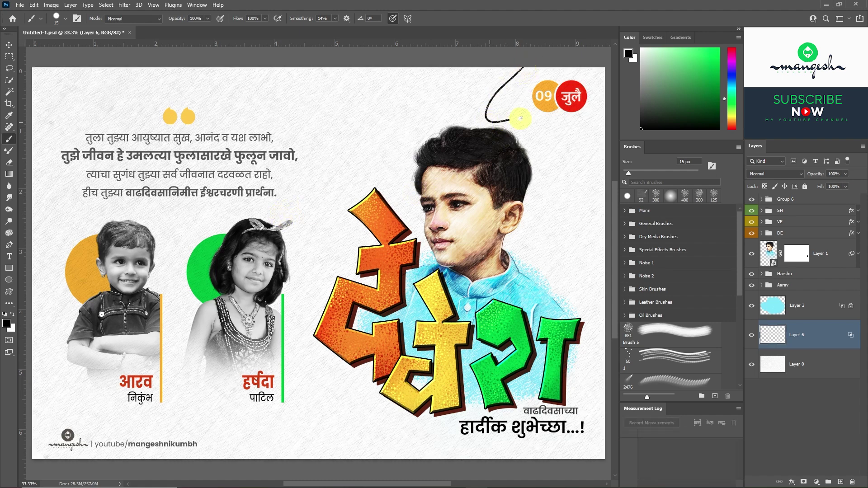
key("ctrl+z")
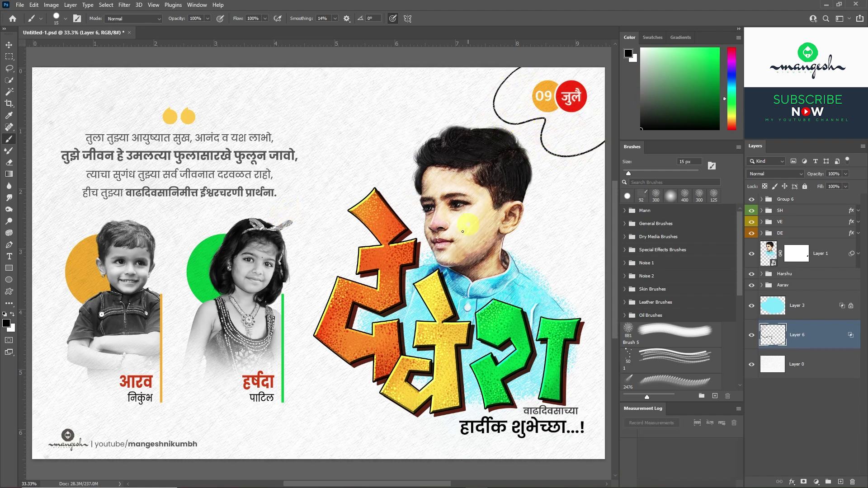
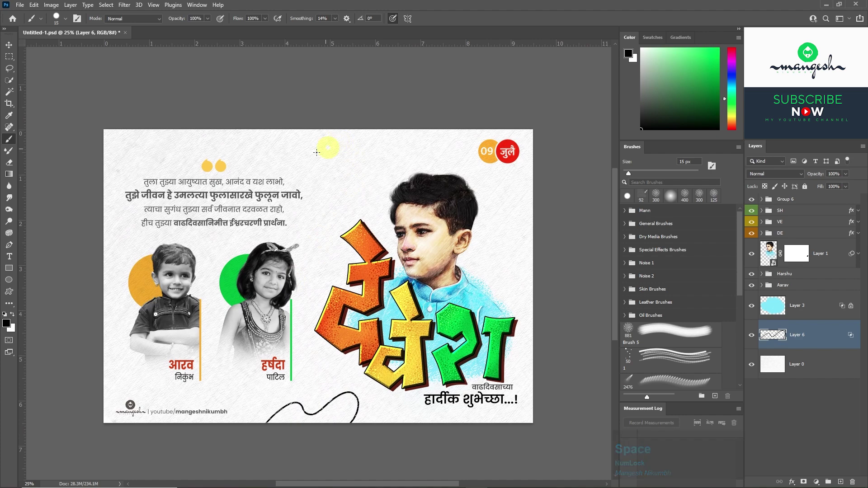
key("z")
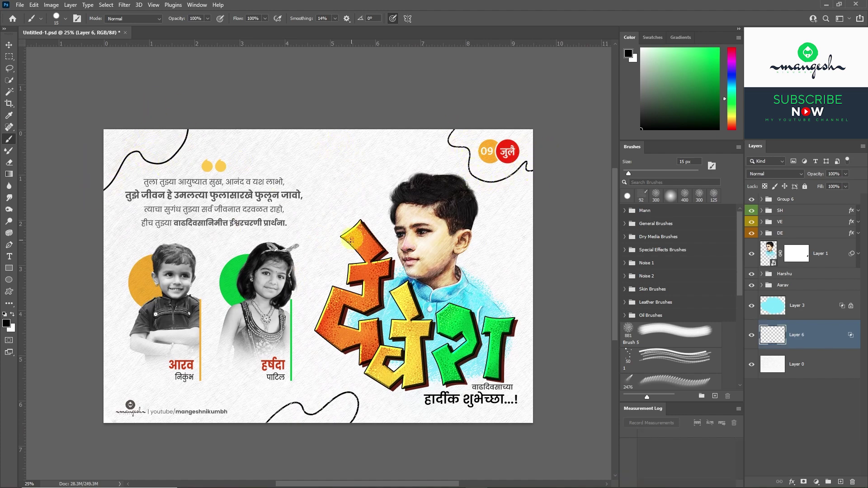
Add another empty layer above the background and switch to the Lasso tool for freehand blobs.
left_click(758, 342)
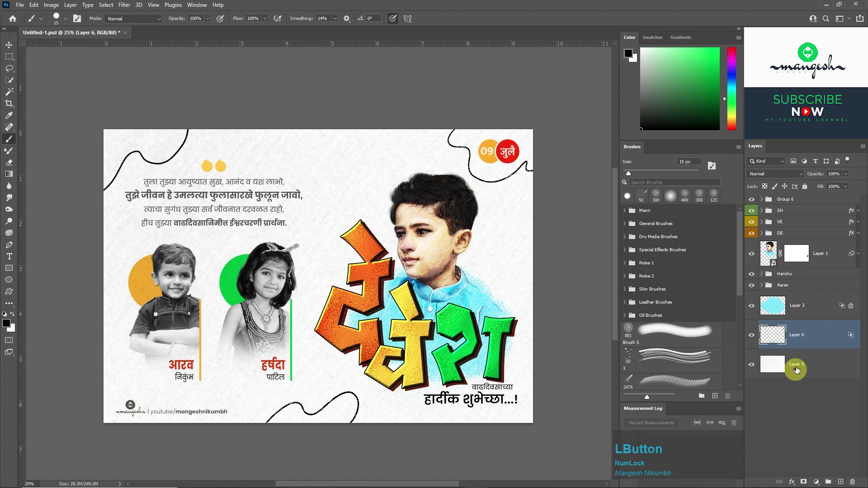
left_click(806, 369)
left_click(841, 483)
left_click(15, 76)
key("z")
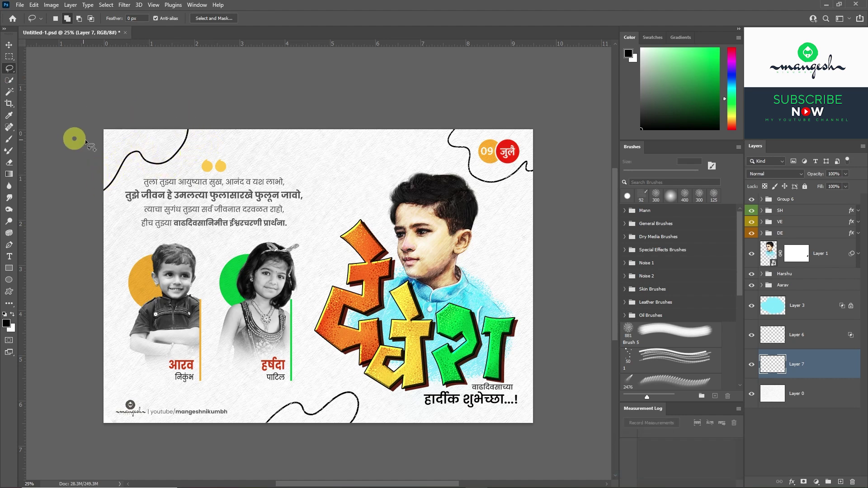
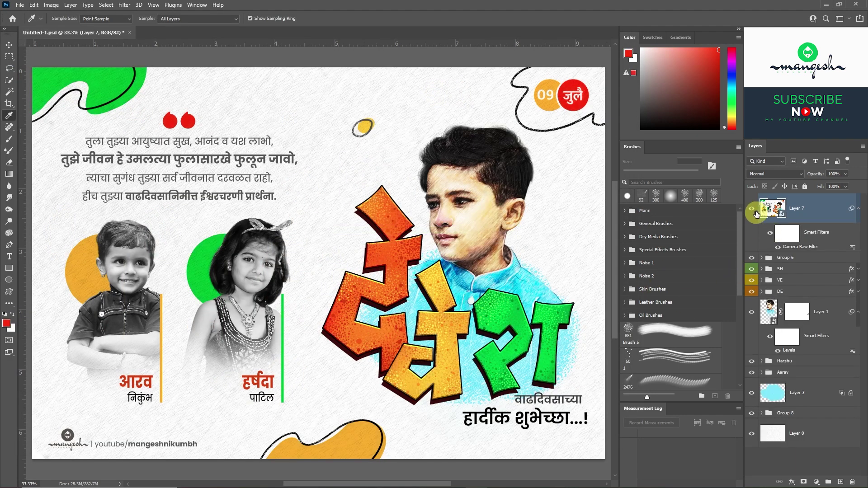
Toggle Layer 7's visibility to compare the enhancement, then view the finished poster full screen.
left_click(754, 211)
left_click(754, 210)
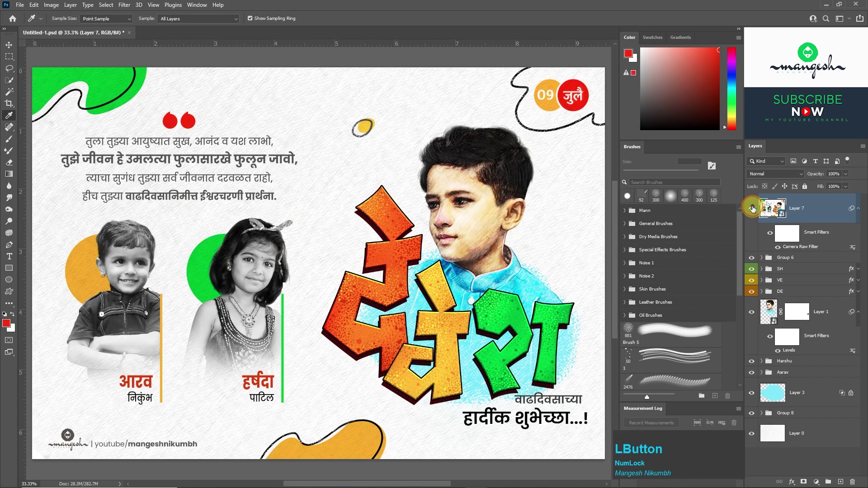
key("ctrl+s")
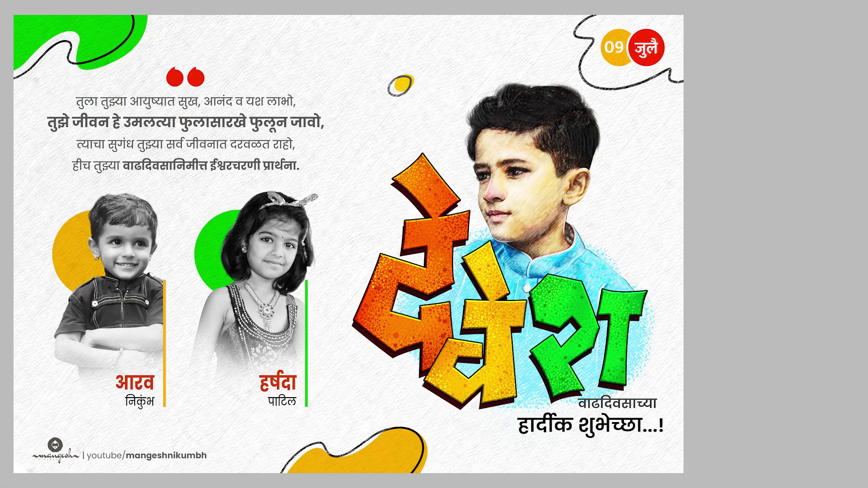